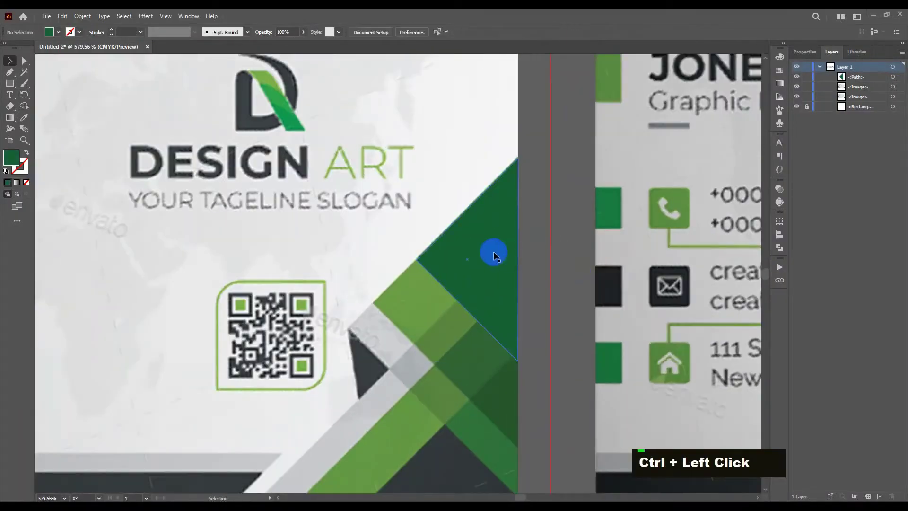
# Zoom out so more of the business card and its green corner design is visible
pyautogui.scroll(-3)
pyautogui.press('space')
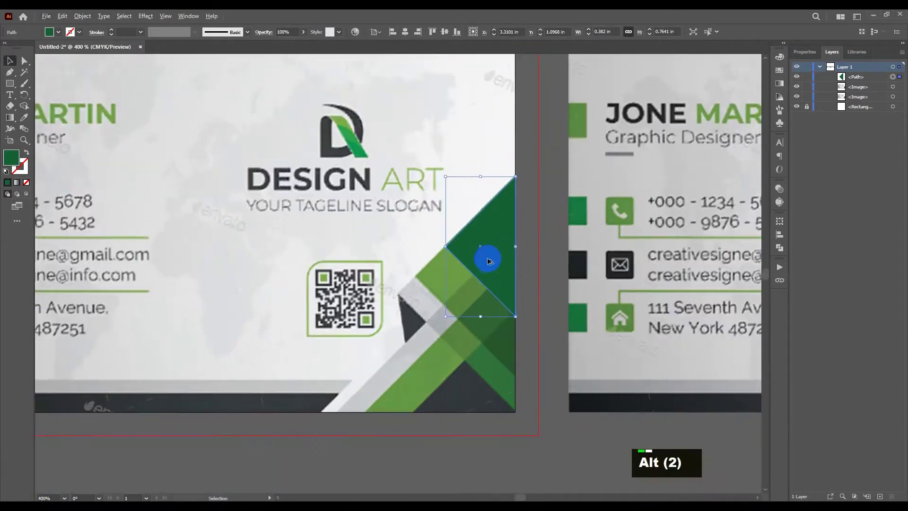
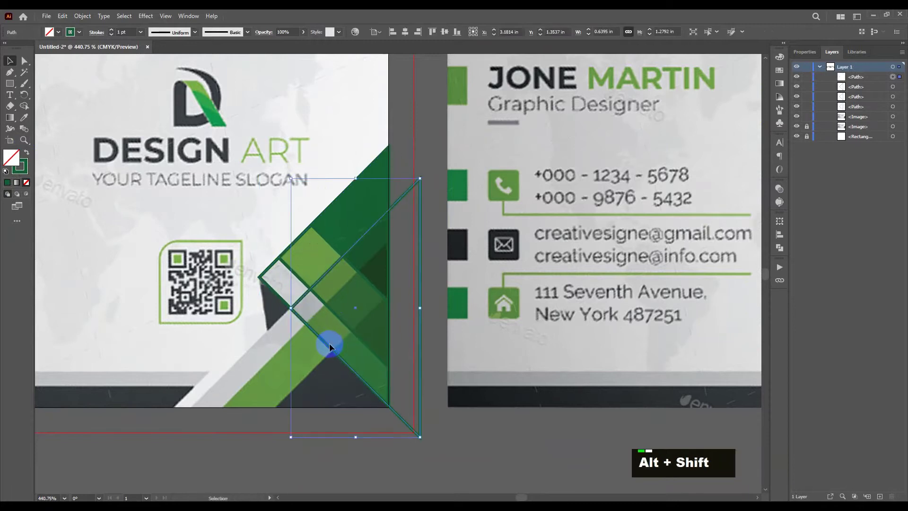
# Copy the traced triangle outline and paste offset copies fanning past the card's right edge
pyautogui.click(329, 345)
pyautogui.click(347, 362)
pyautogui.press('space')
pyautogui.press('ctrl+space')
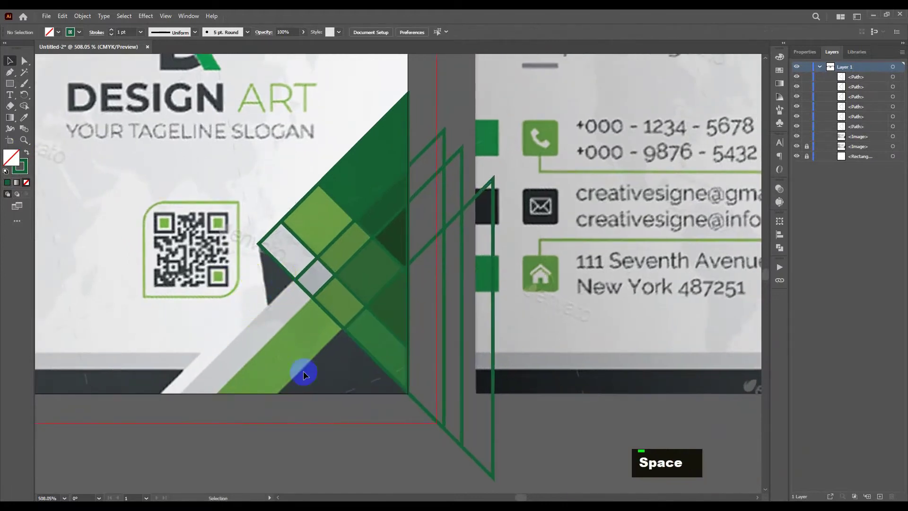
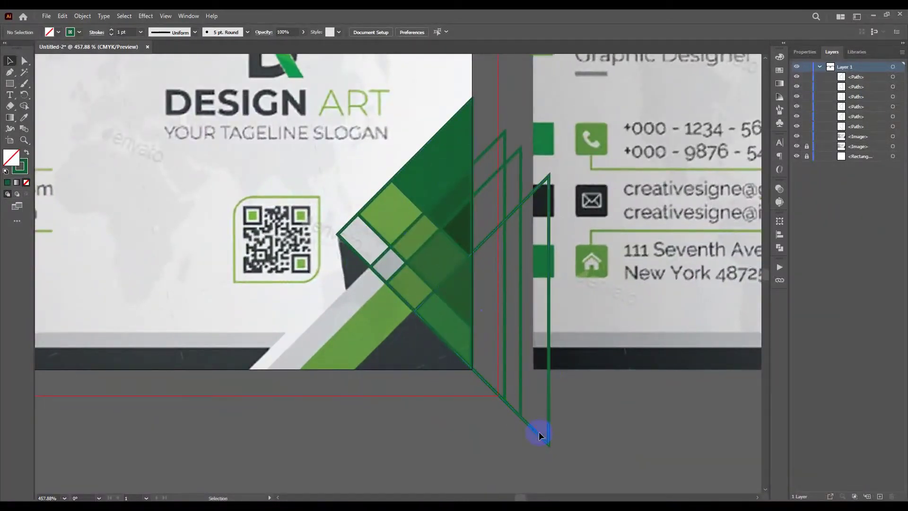
# Select the lower and bottom triangle outlines to position them along the bottom edge
pyautogui.click(378, 234)
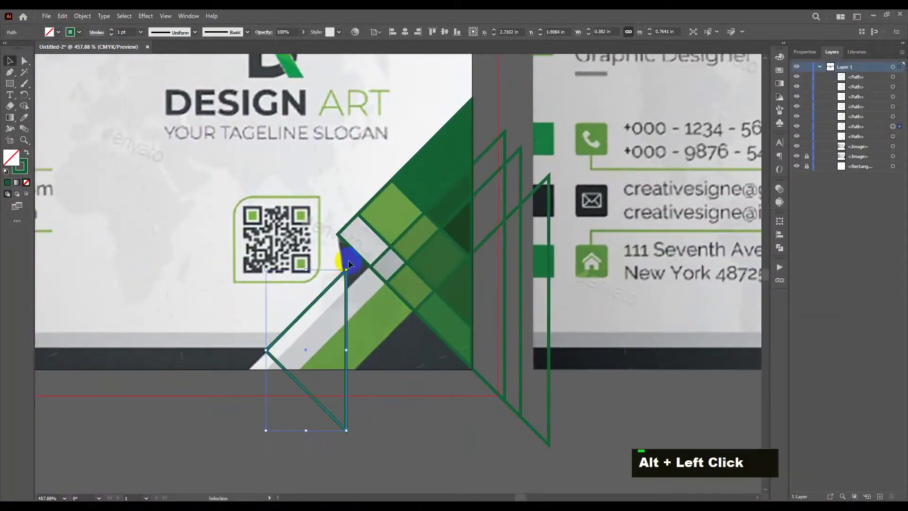
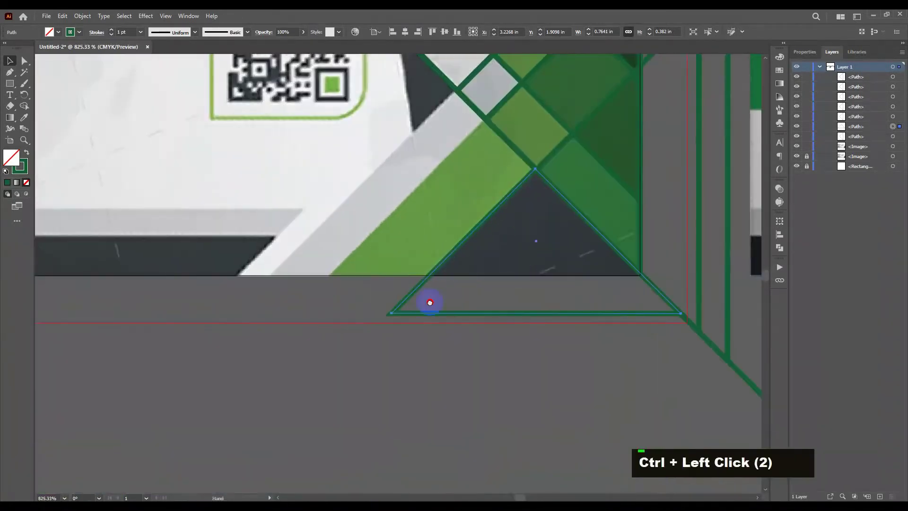
pyautogui.click(404, 312)
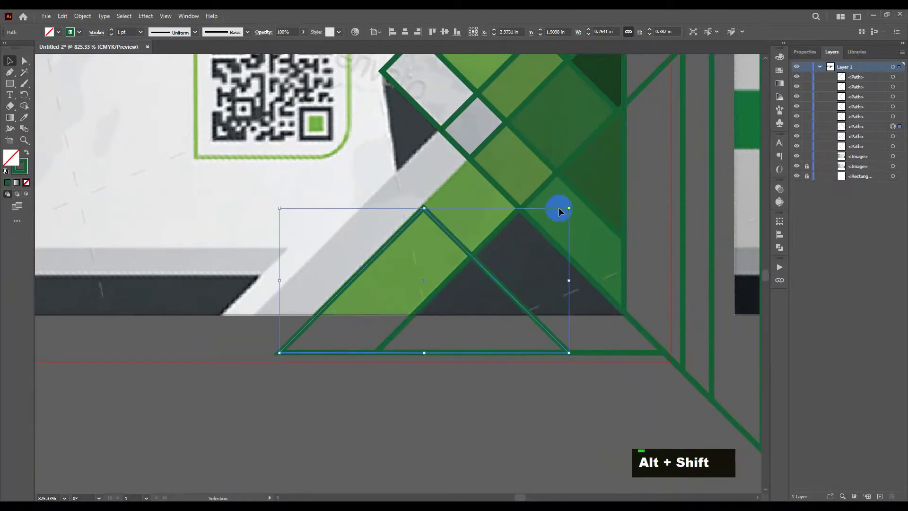
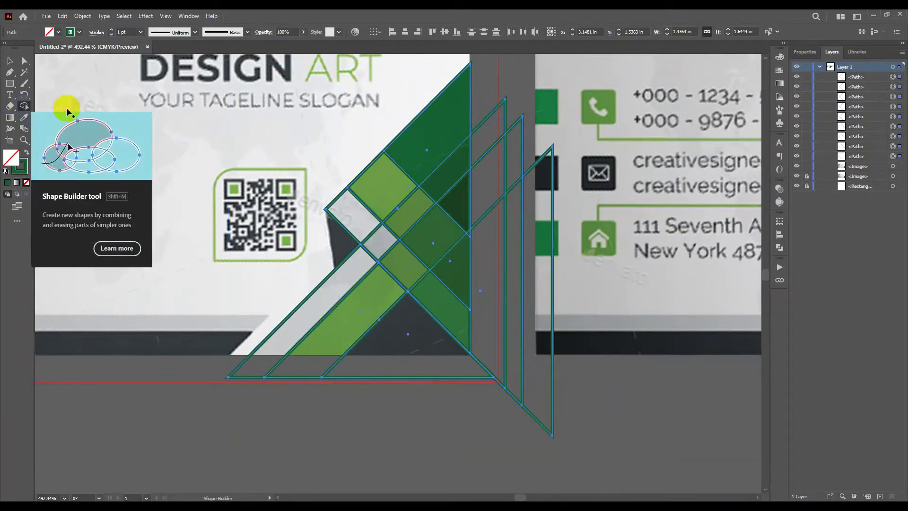
# Split the overlapping triangles with Shape Builder and remove the pieces beyond the card edge
pyautogui.click(497, 144)
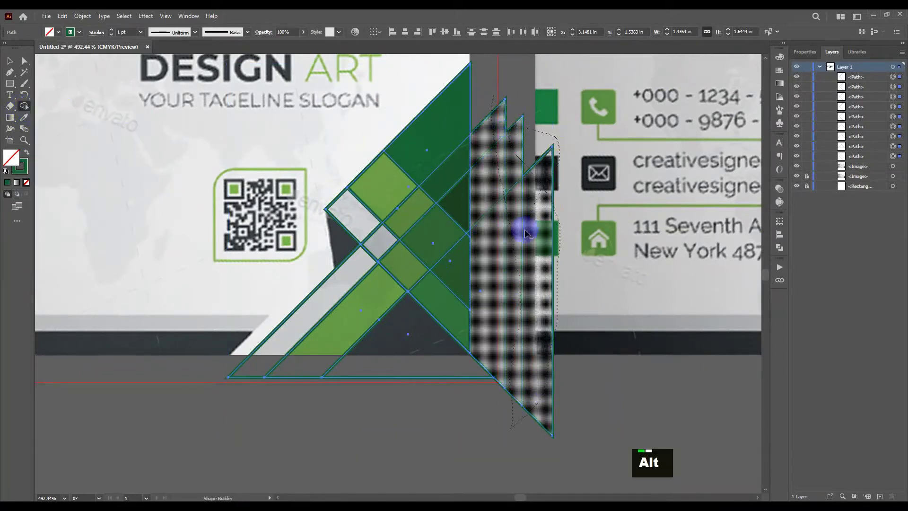
pyautogui.click(434, 377)
pyautogui.press('ctrl+z')
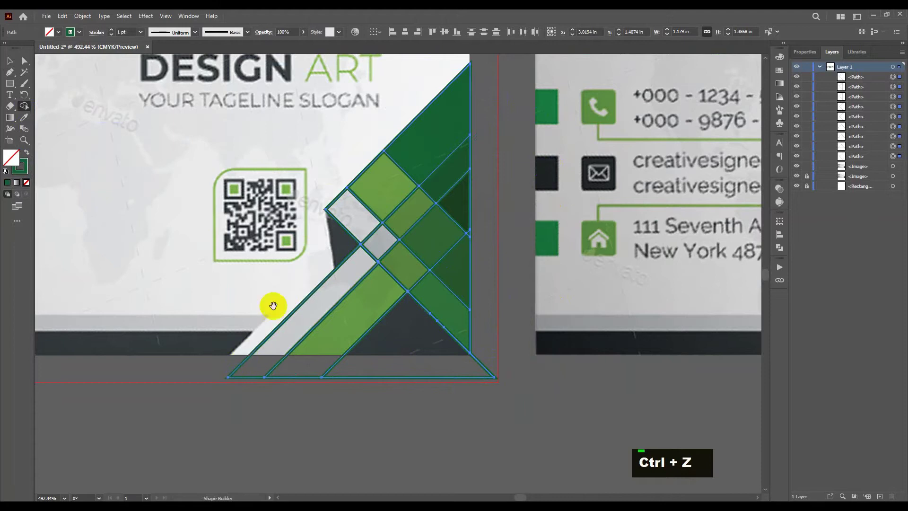
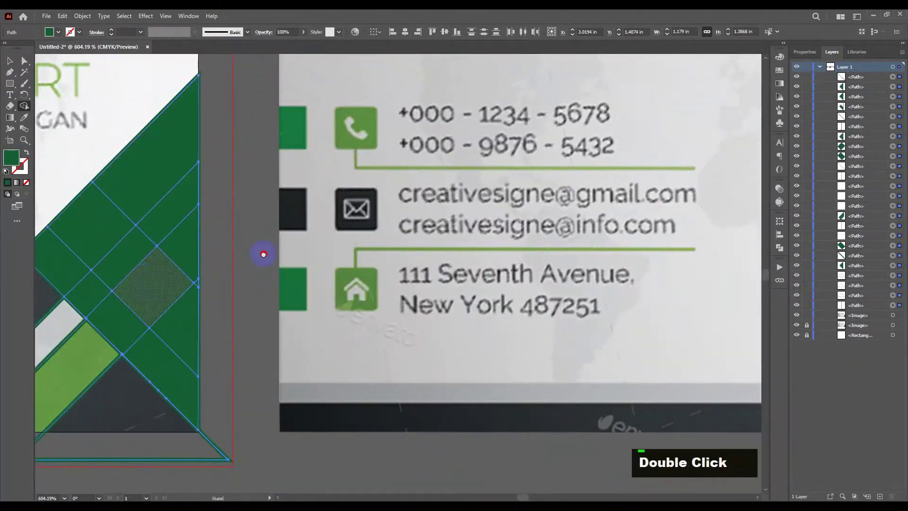
# Enter the corner group and select every split piece for filling
pyautogui.doubleClick(290, 314)
pyautogui.doubleClick(266, 327)
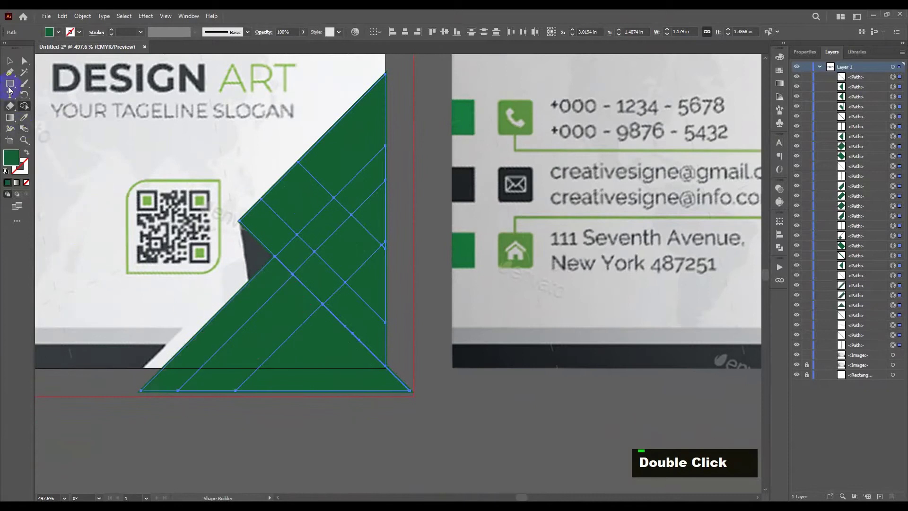
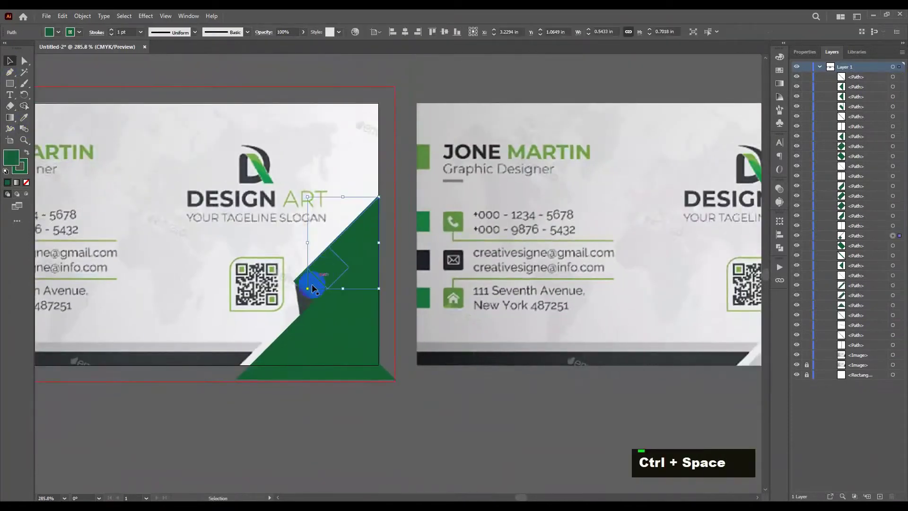
pyautogui.press('space')
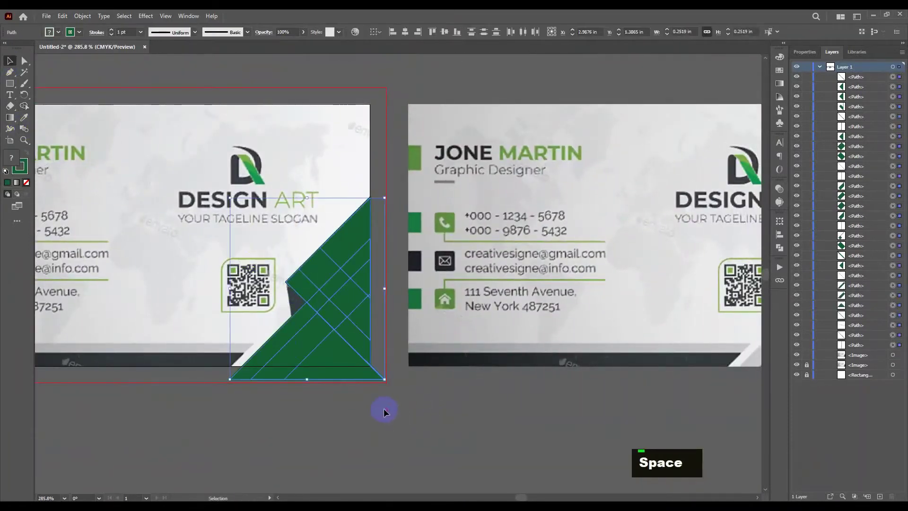
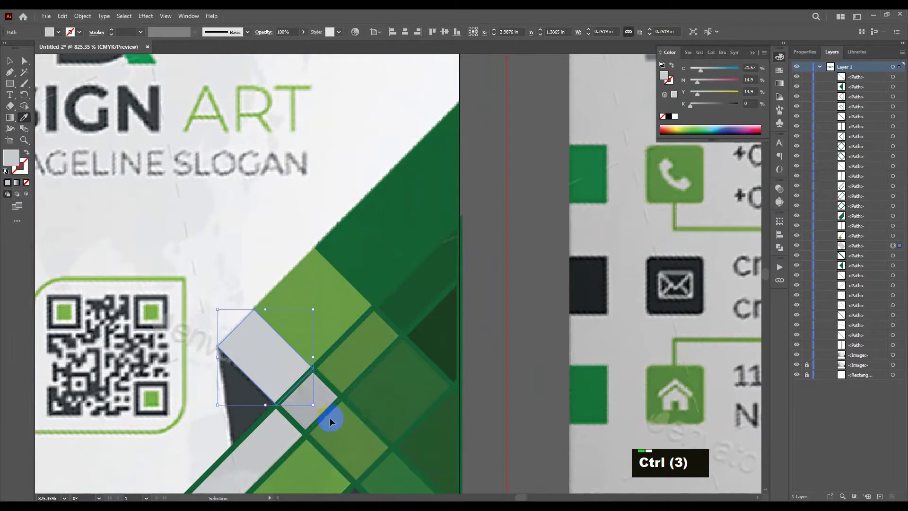
# Sample the dark green shade from the reference and apply it to corner pieces
pyautogui.click(329, 414)
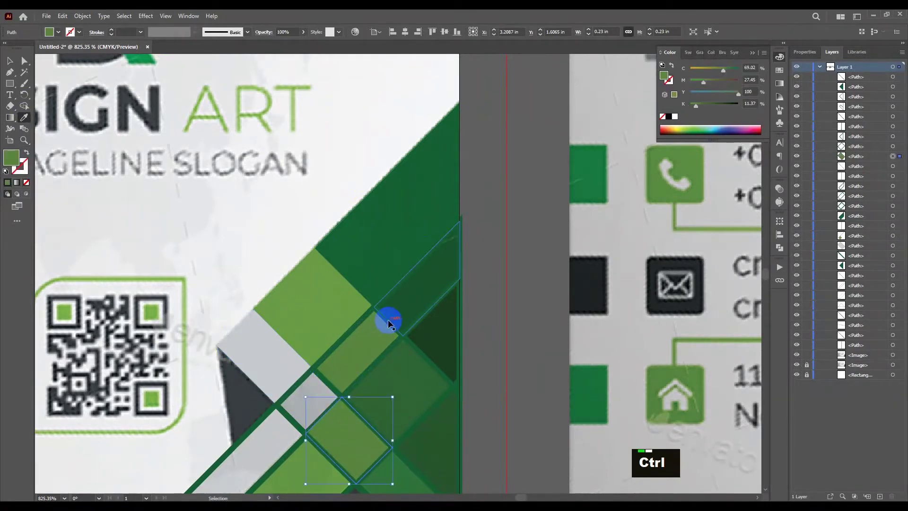
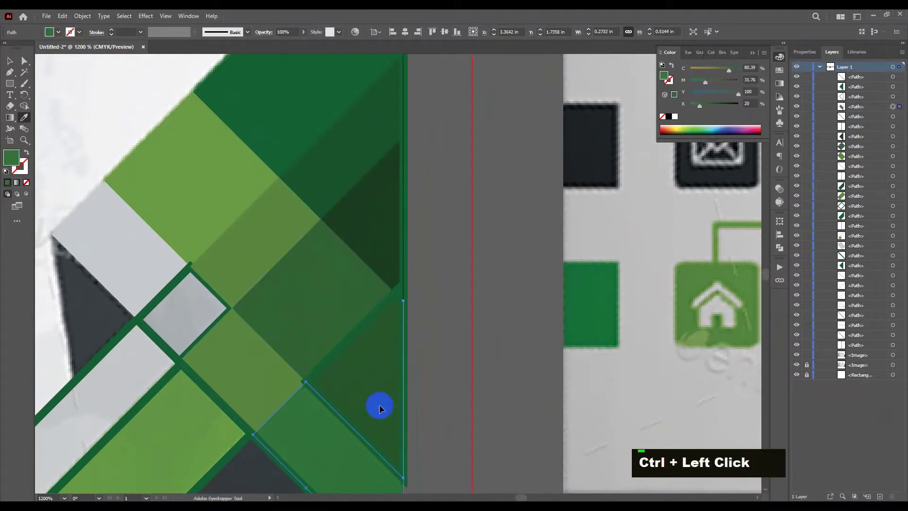
pyautogui.click(406, 388)
pyautogui.scroll(-3)
pyautogui.press('ctrl+z')
pyautogui.click(344, 302)
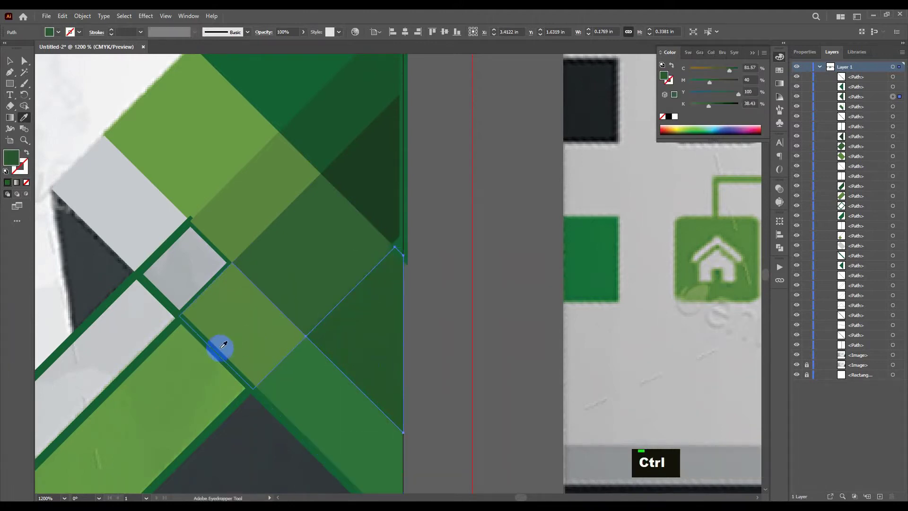
# Recolour the middle diamond and lower triangle pieces, deleting stray fragments, with the Eyedropper
pyautogui.click(220, 347)
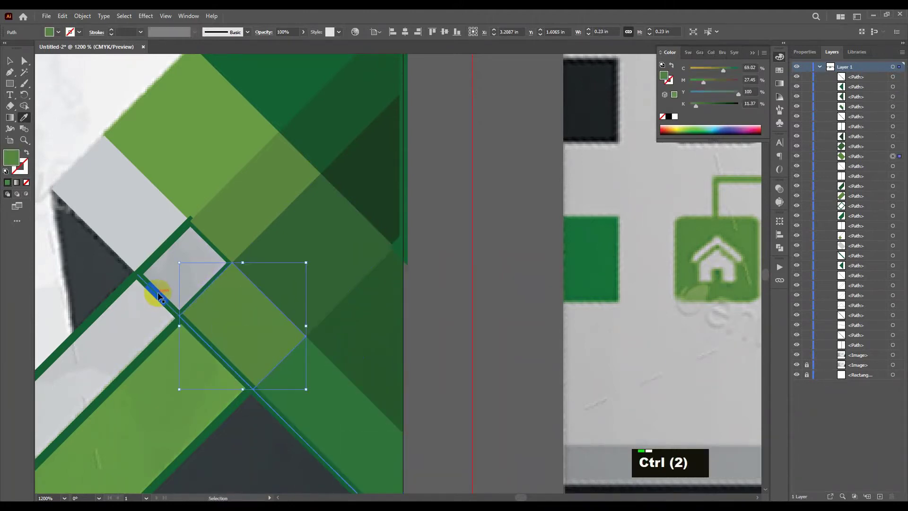
pyautogui.click(162, 295)
pyautogui.scroll(-3)
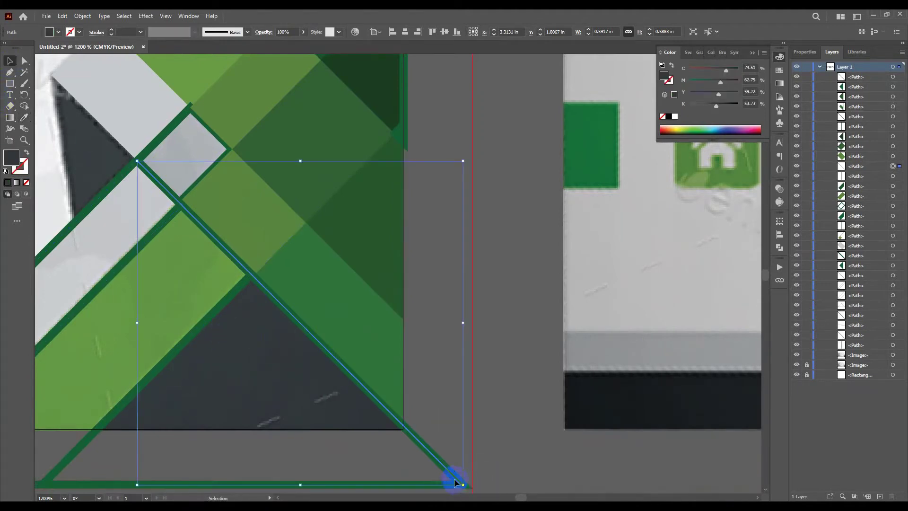
pyautogui.press('Delete')
pyautogui.press('i')
pyautogui.click(431, 454)
pyautogui.press('Delete')
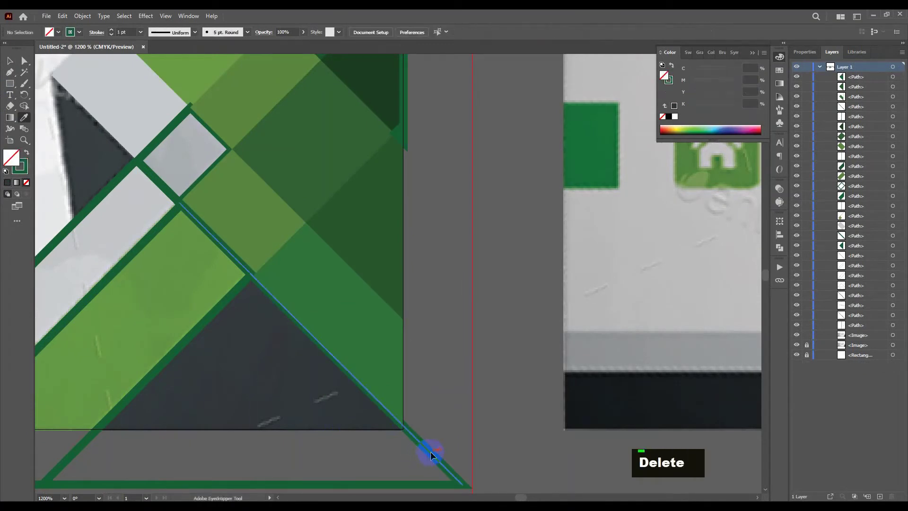
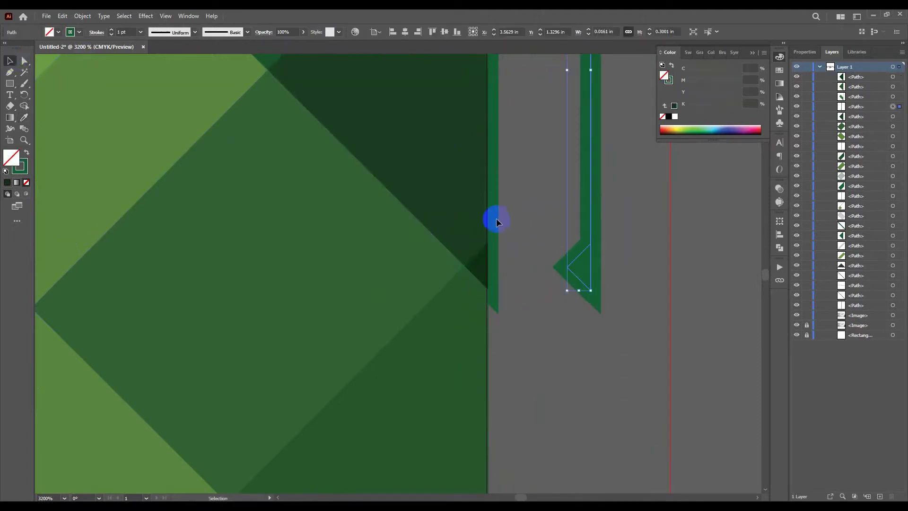
# Delete the stray sliver shapes left along the card's right edge of the corner design
pyautogui.press('Delete')
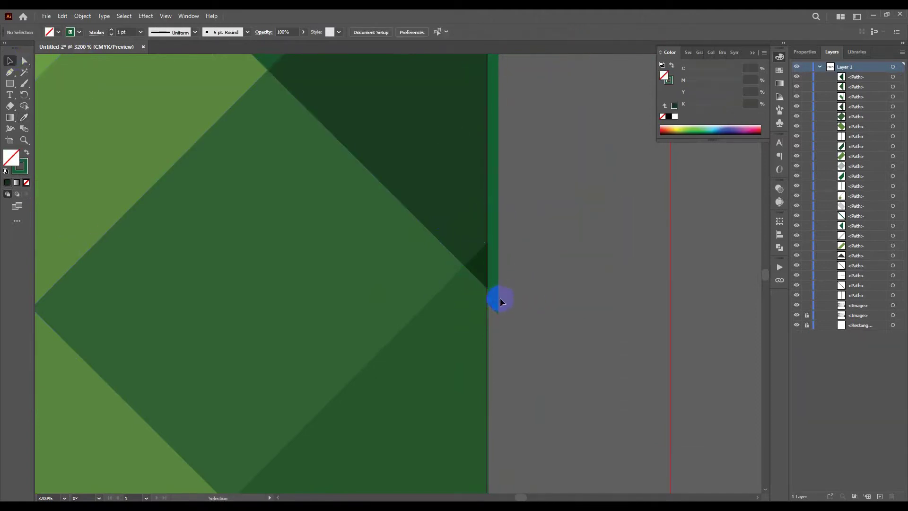
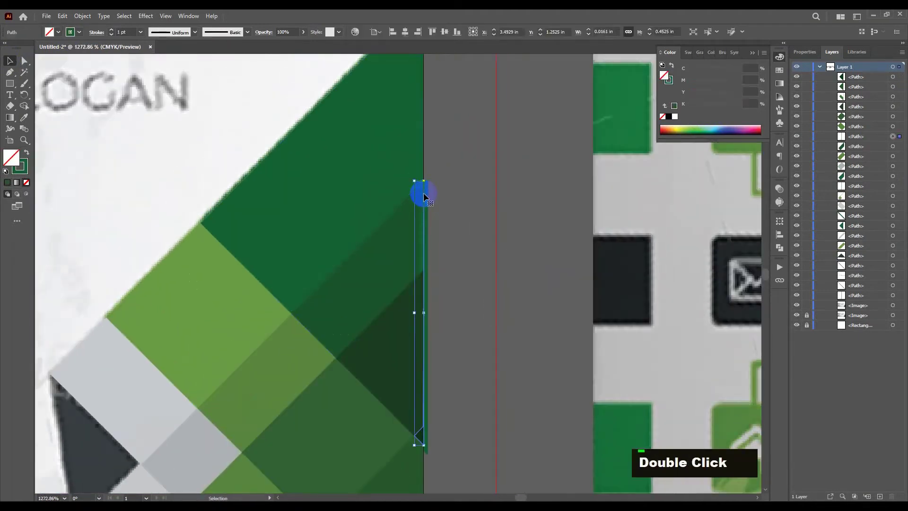
pyautogui.press('Delete')
pyautogui.doubleClick(425, 195)
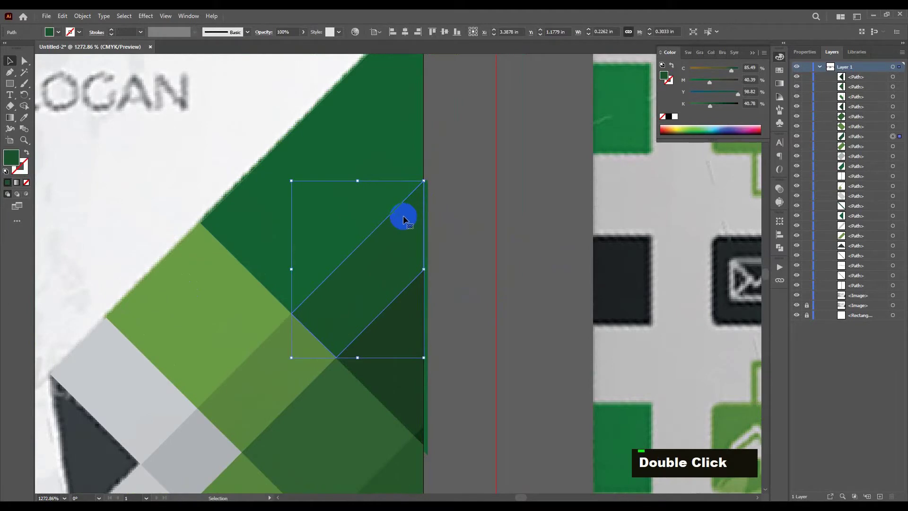
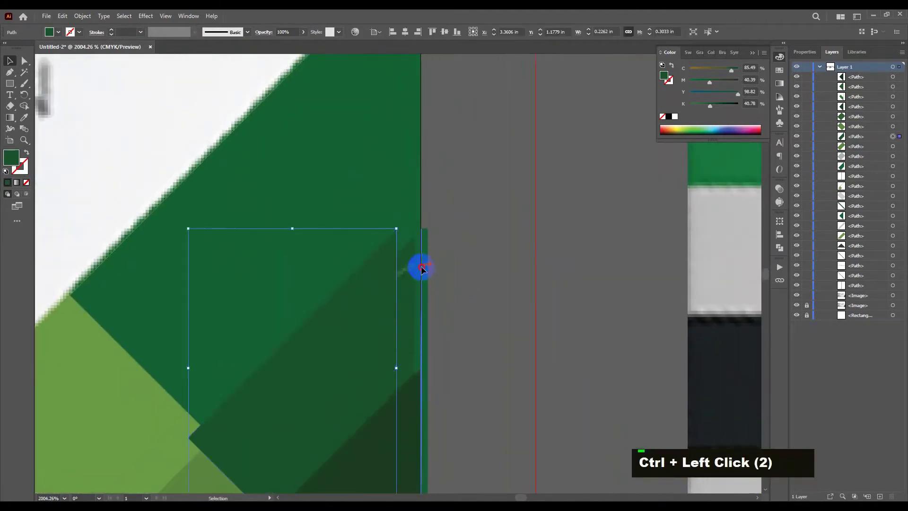
pyautogui.press('Delete')
pyautogui.press('Delete')
pyautogui.doubleClick(389, 274)
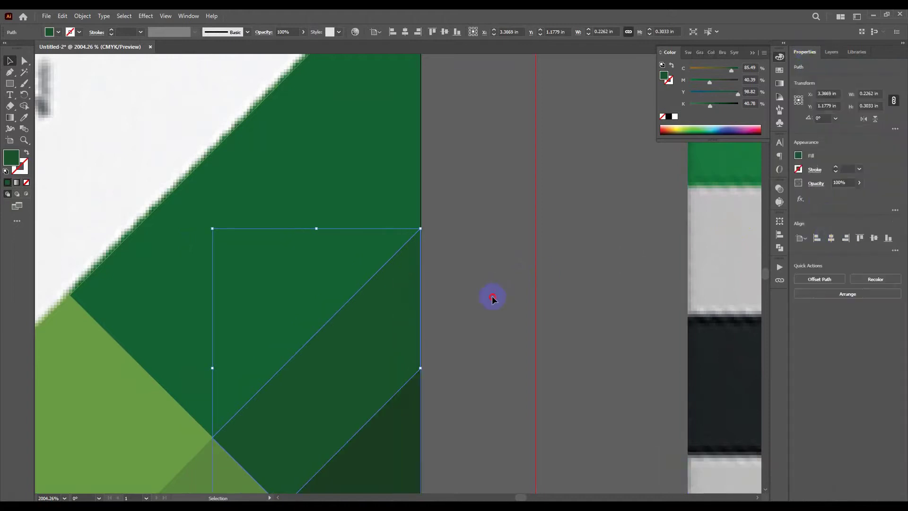
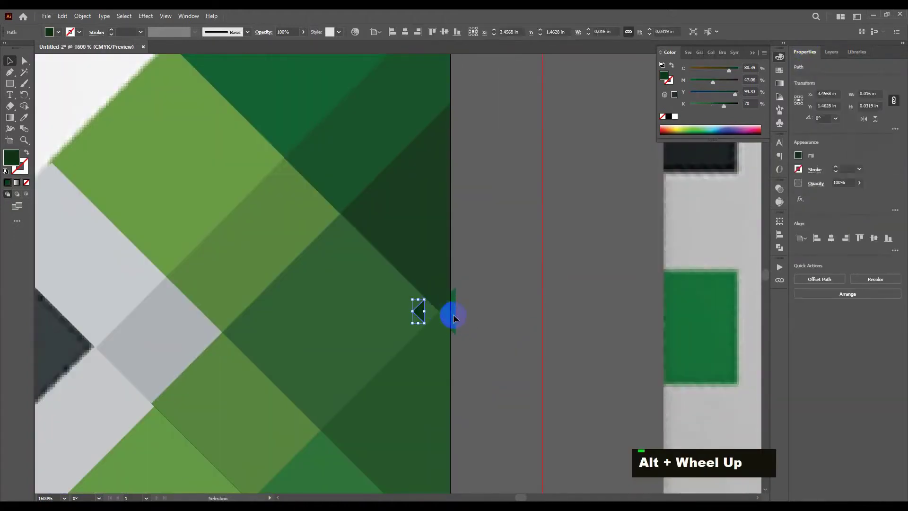
pyautogui.press('Delete')
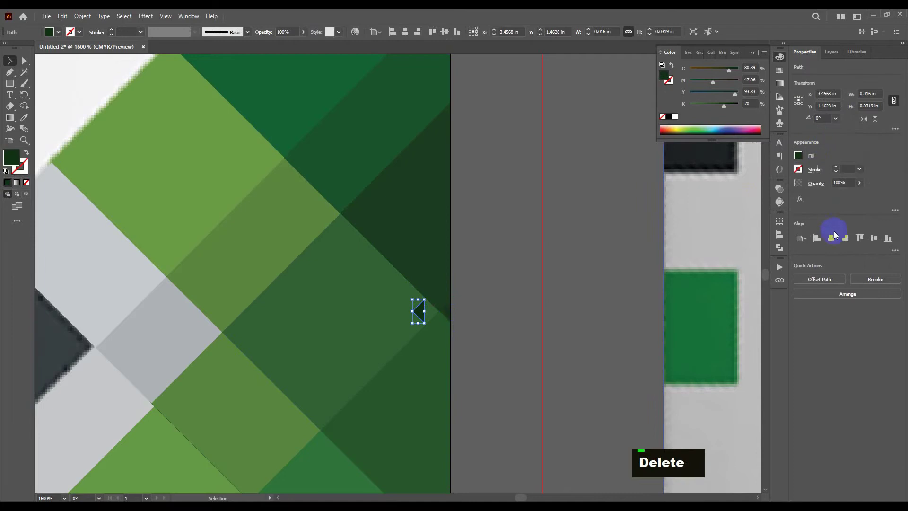
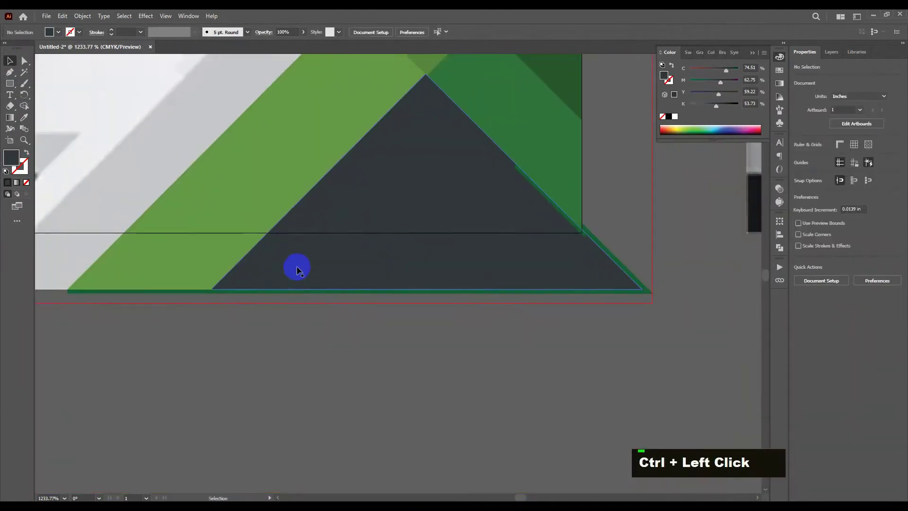
# Remove the stray bottom green strip and select the corner paths for point editing
pyautogui.press('ctrl+z')
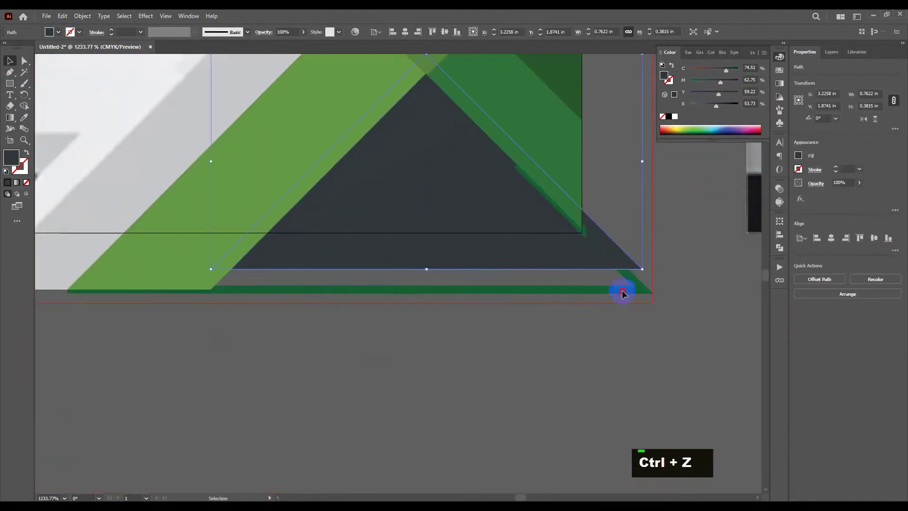
pyautogui.press('Delete')
pyautogui.doubleClick(527, 251)
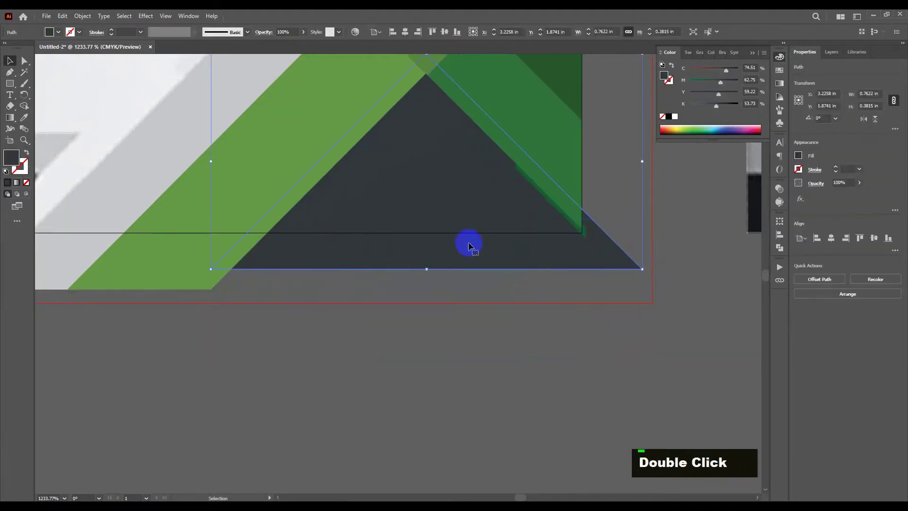
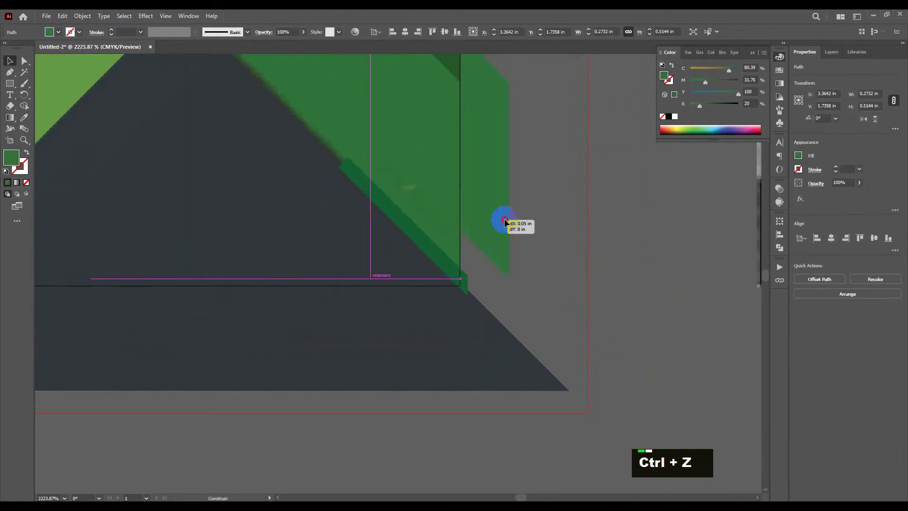
pyautogui.press('Delete')
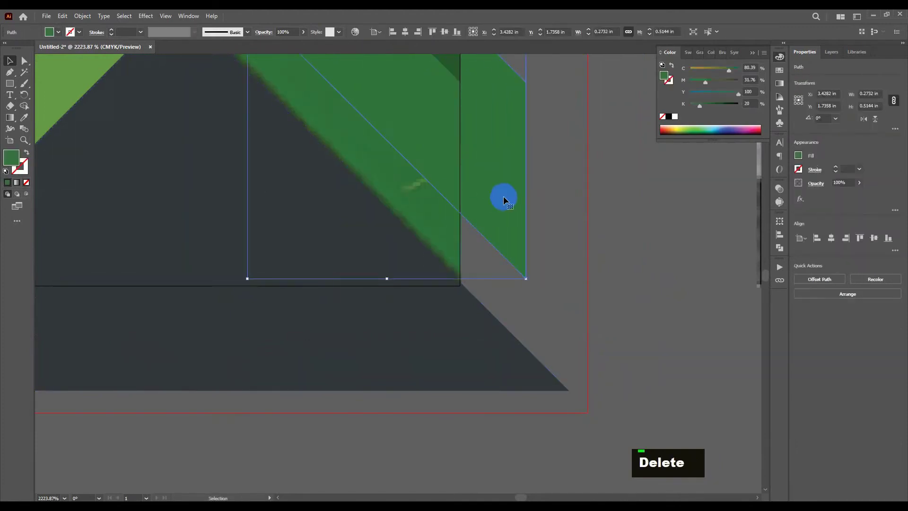
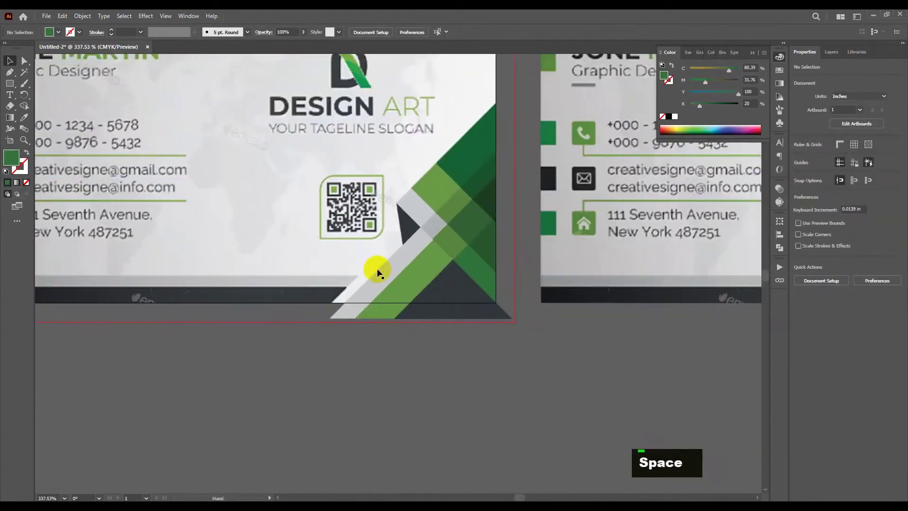
pyautogui.scroll(-3)
pyautogui.press('ctrl+space')
pyautogui.doubleClick(466, 316)
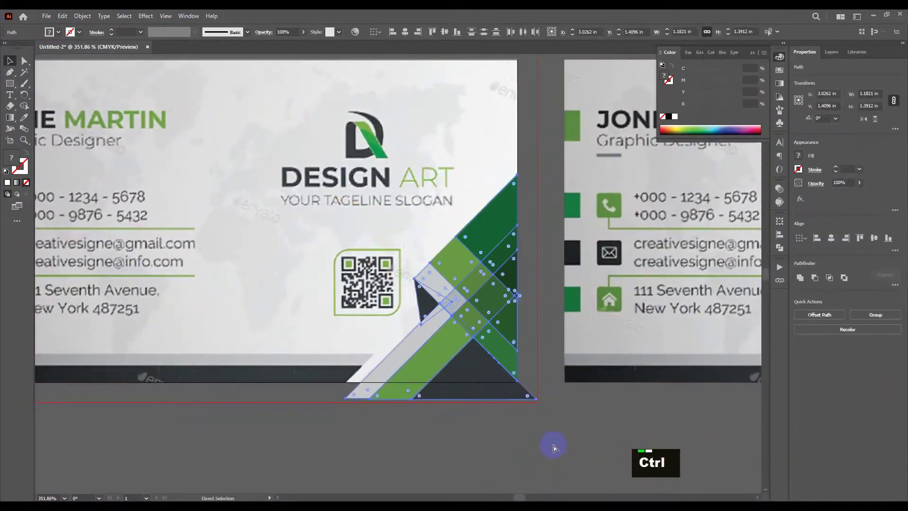
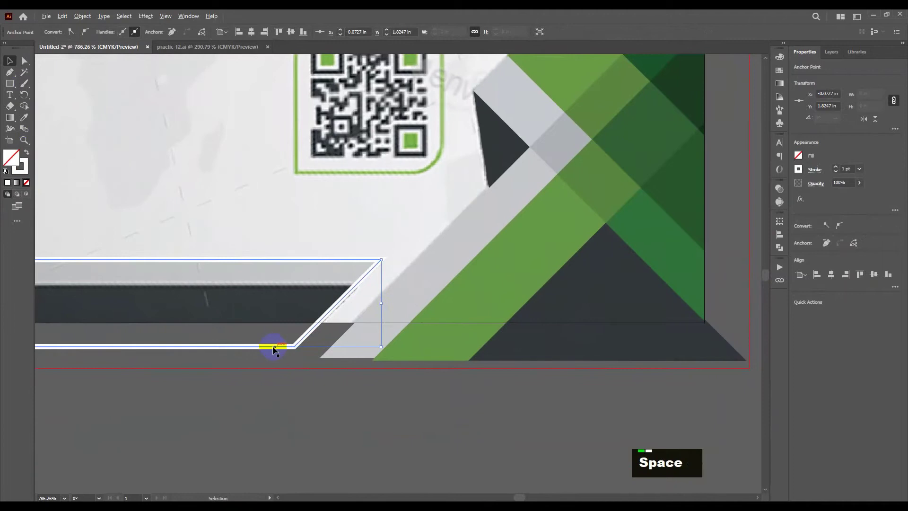
# Reposition the lower bottom-bar outline beside the corner design
pyautogui.click(278, 354)
pyautogui.click(376, 267)
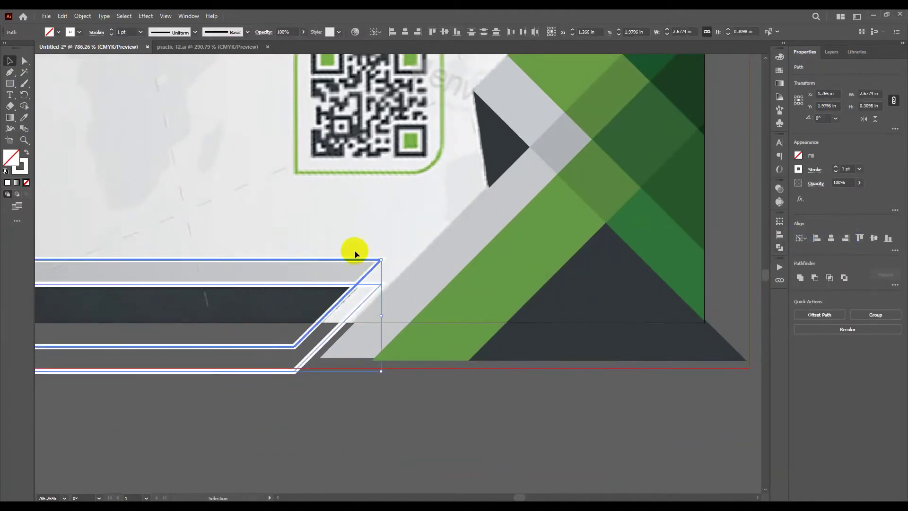
pyautogui.doubleClick(300, 294)
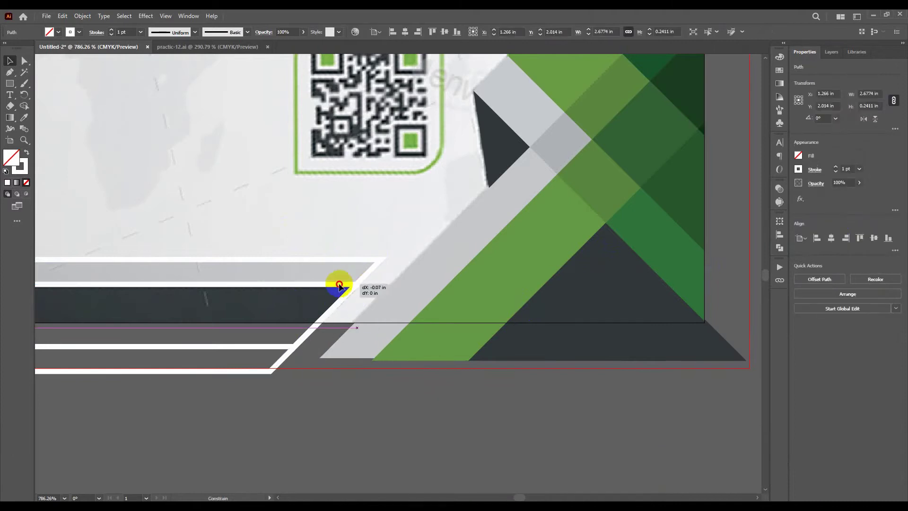
pyautogui.press('ctrl+space')
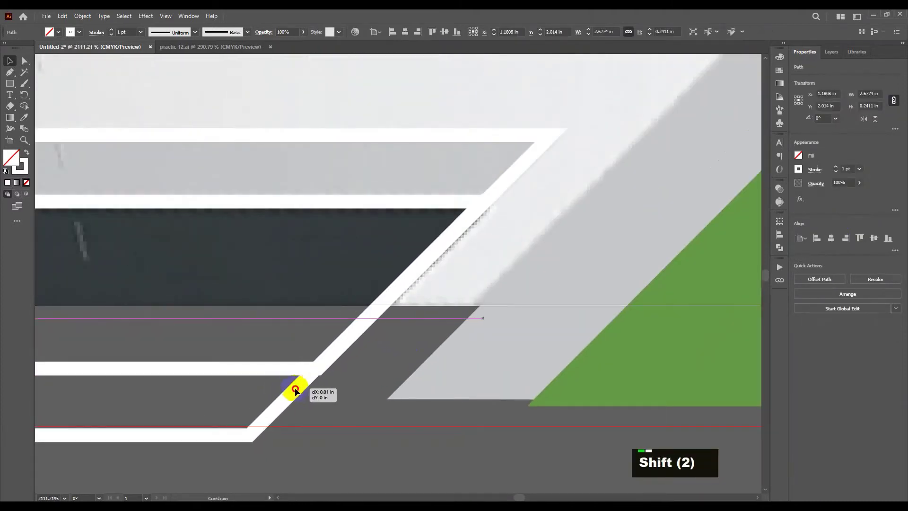
pyautogui.press('ctrl+space')
# Select the traced bottom-bar path to give it the grey and charcoal fills
pyautogui.click(309, 388)
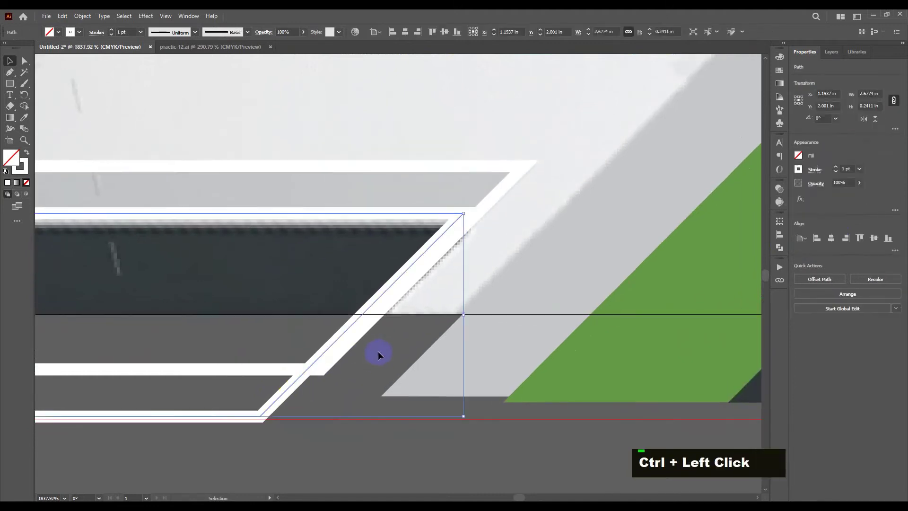
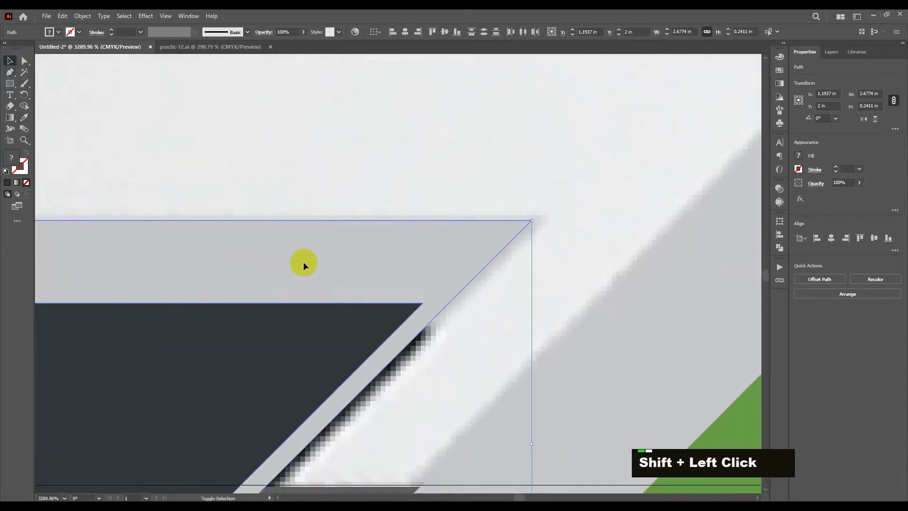
pyautogui.doubleClick(383, 318)
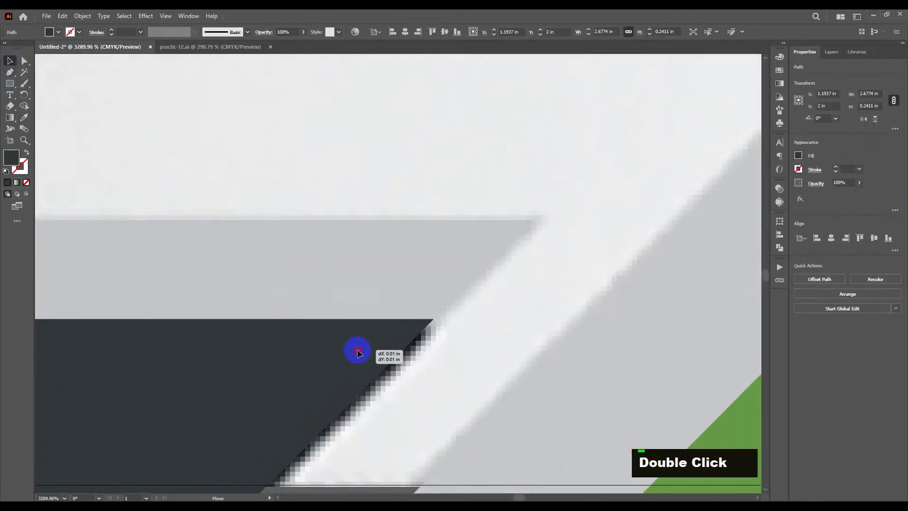
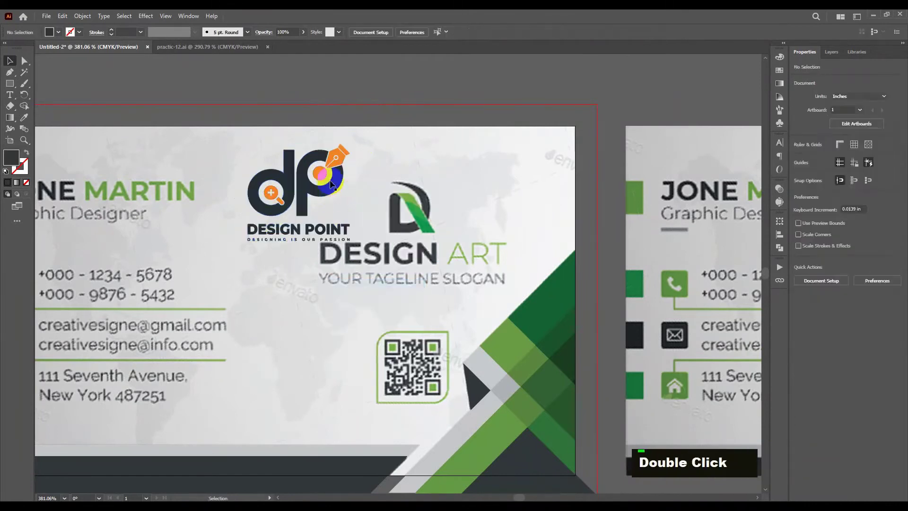
# Select the logo's orange pen-nib part and its DESIGN POINT lettering for recolouring green
pyautogui.click(345, 160)
pyautogui.scroll(3)
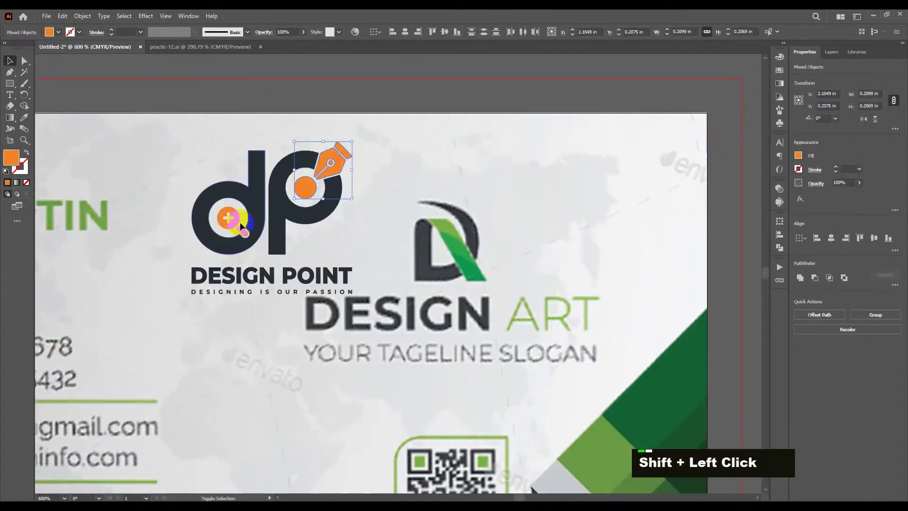
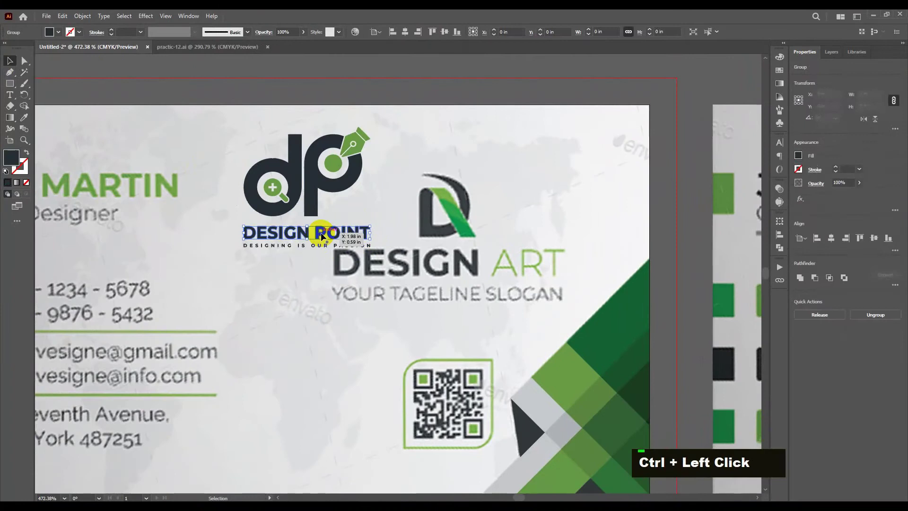
pyautogui.doubleClick(320, 237)
pyautogui.doubleClick(338, 233)
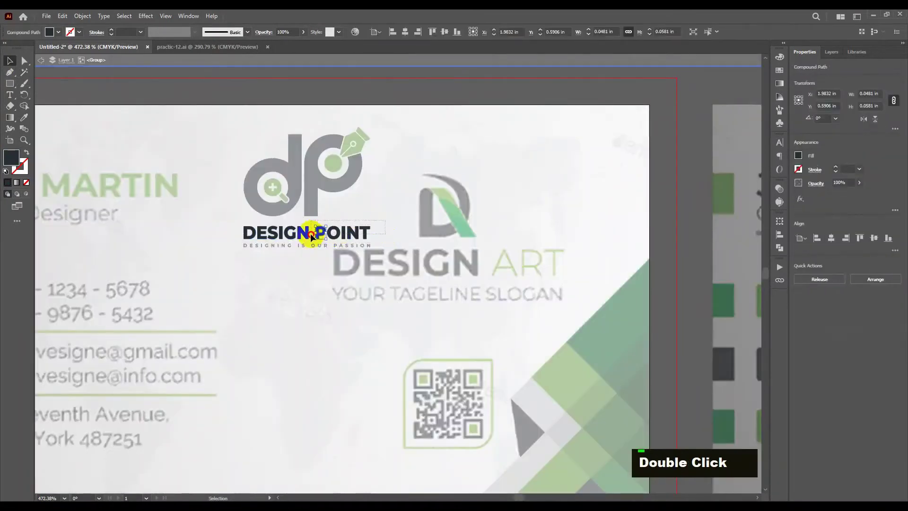
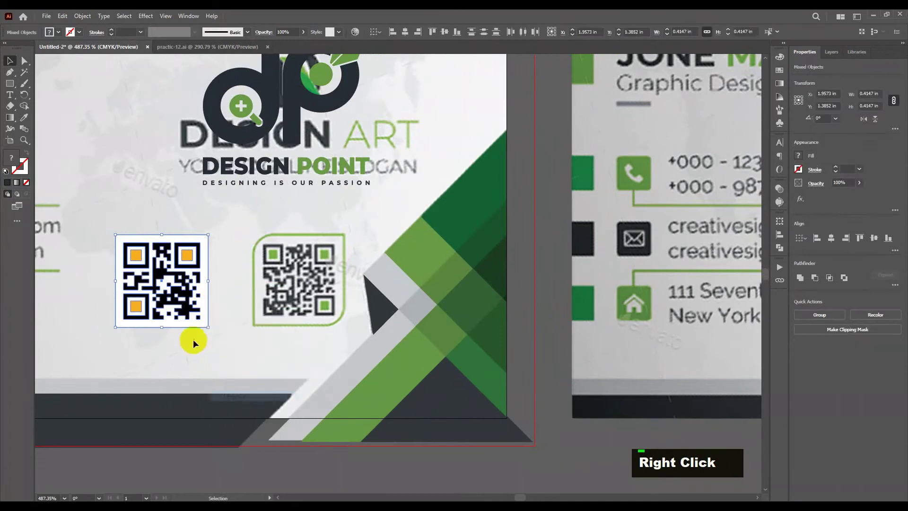
# Select the QR code's backing square so it can take the green fill
pyautogui.doubleClick(191, 329)
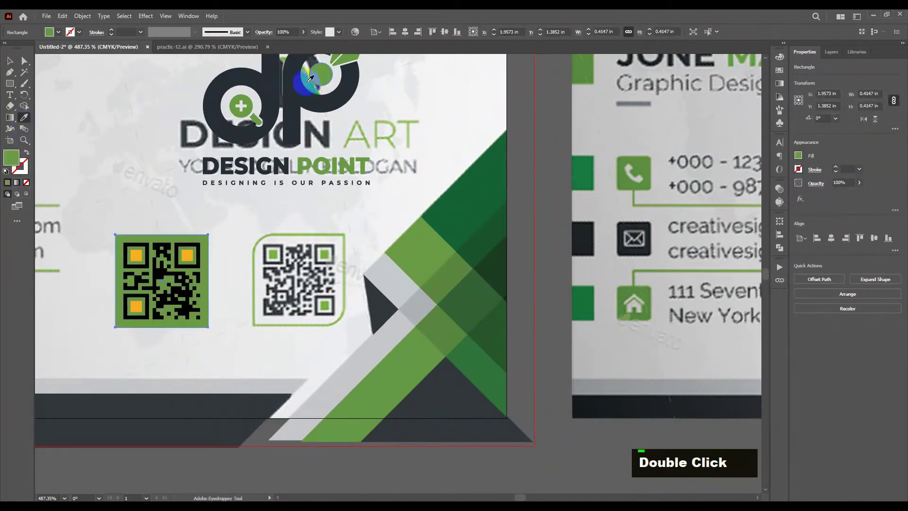
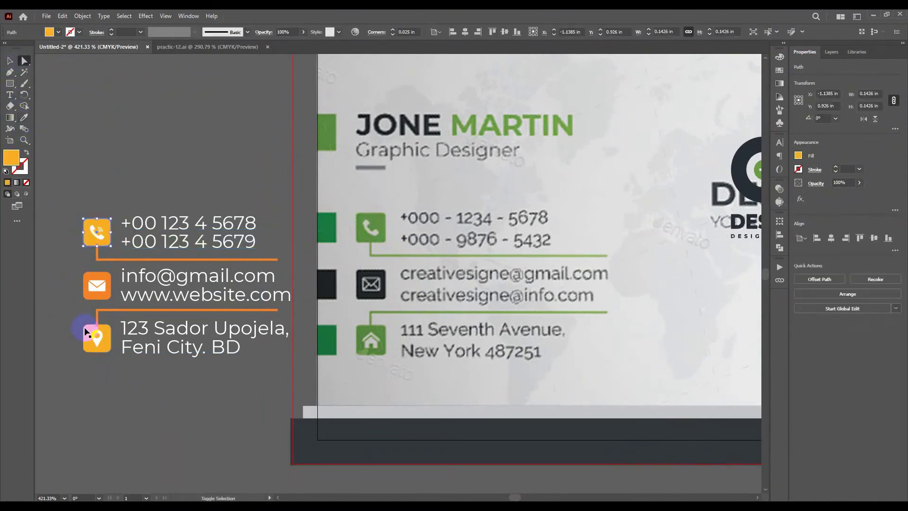
# Sample the reference text colour onto the contact details with the Eyedropper set to sample appearance
pyautogui.click(88, 336)
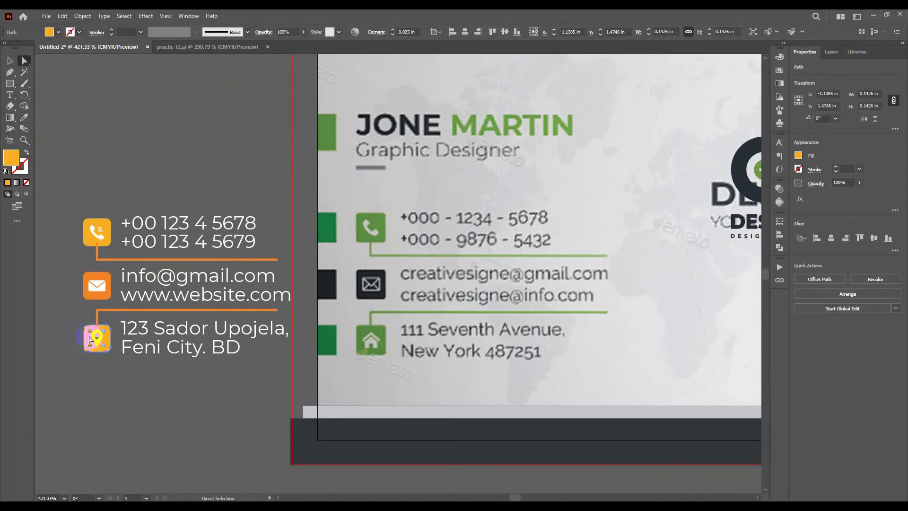
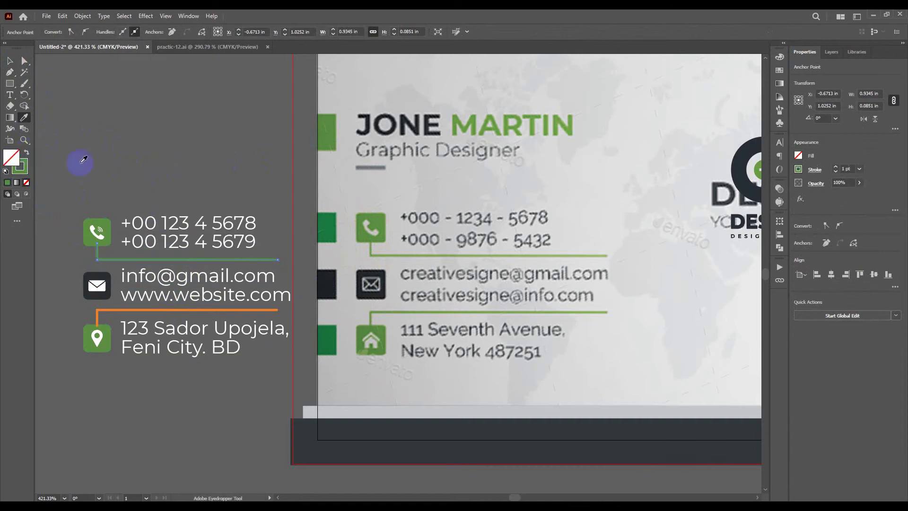
pyautogui.scroll(-3)
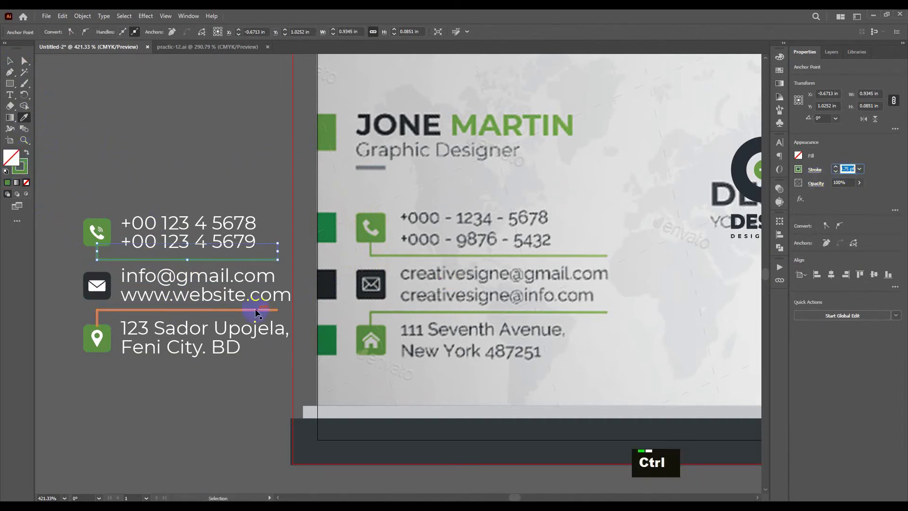
pyautogui.click(257, 312)
pyautogui.doubleClick(112, 135)
pyautogui.click(230, 242)
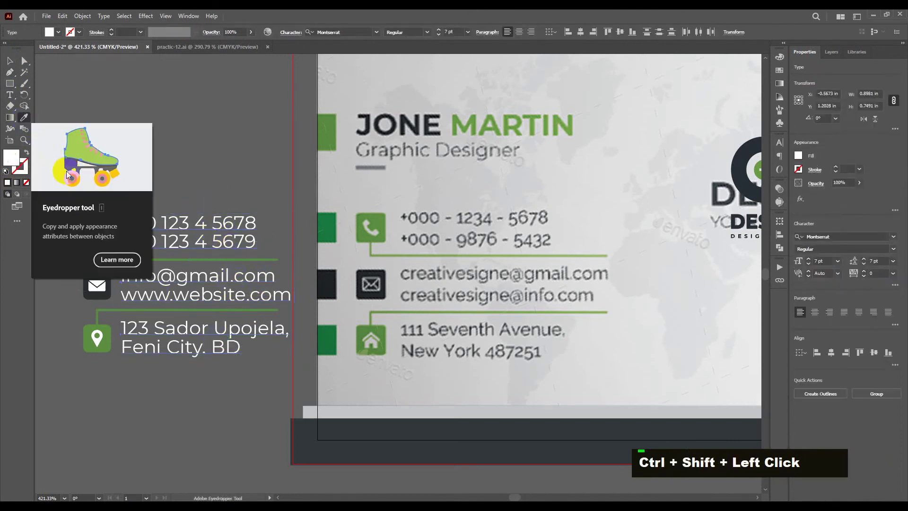
pyautogui.doubleClick(99, 134)
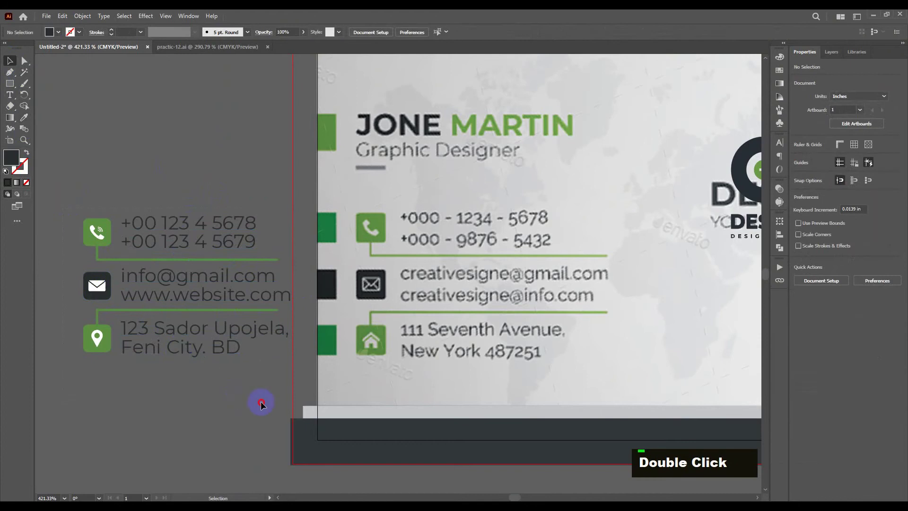
# Group the contact details block (Ctrl+G) and switch to direct selection of its parts
pyautogui.doubleClick(264, 402)
pyautogui.press('ctrl+g')
pyautogui.doubleClick(150, 354)
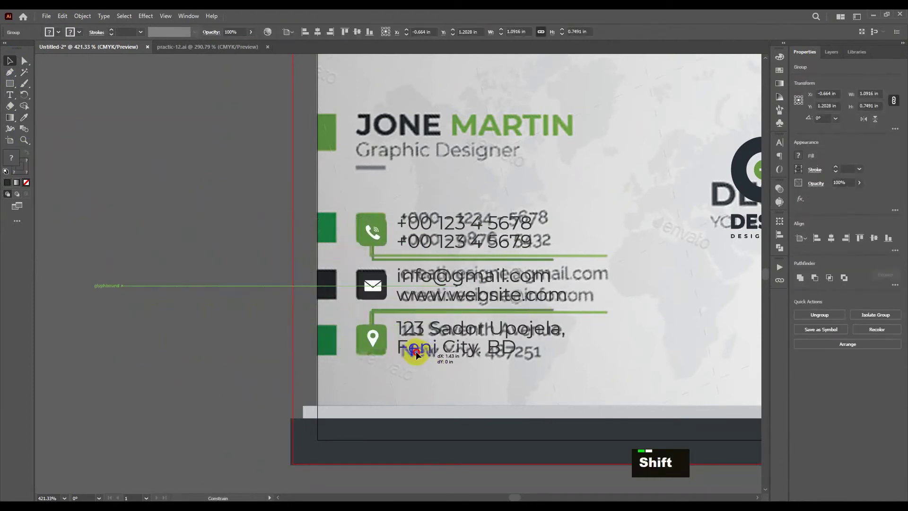
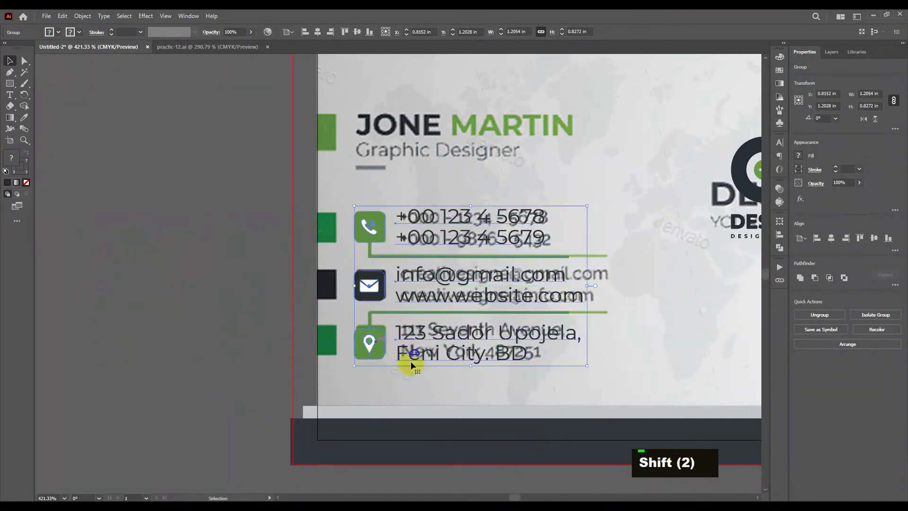
pyautogui.press('Right')
pyautogui.write('a')
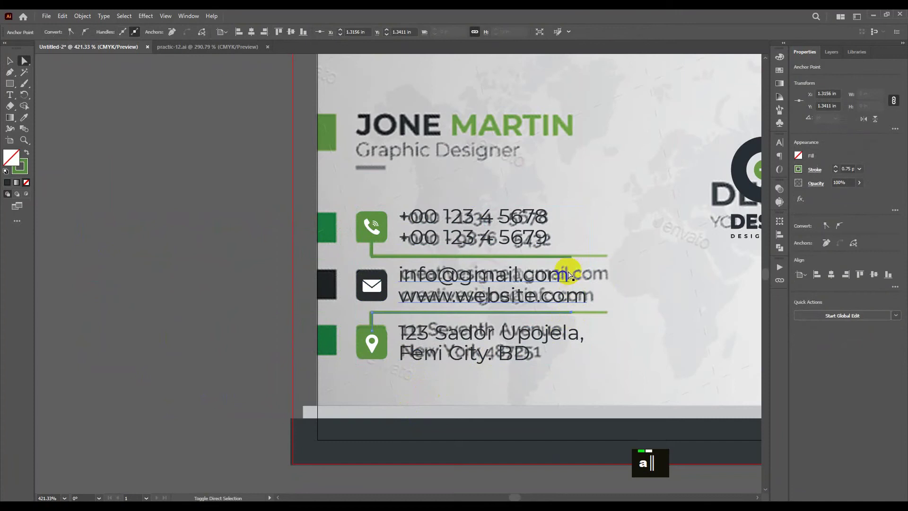
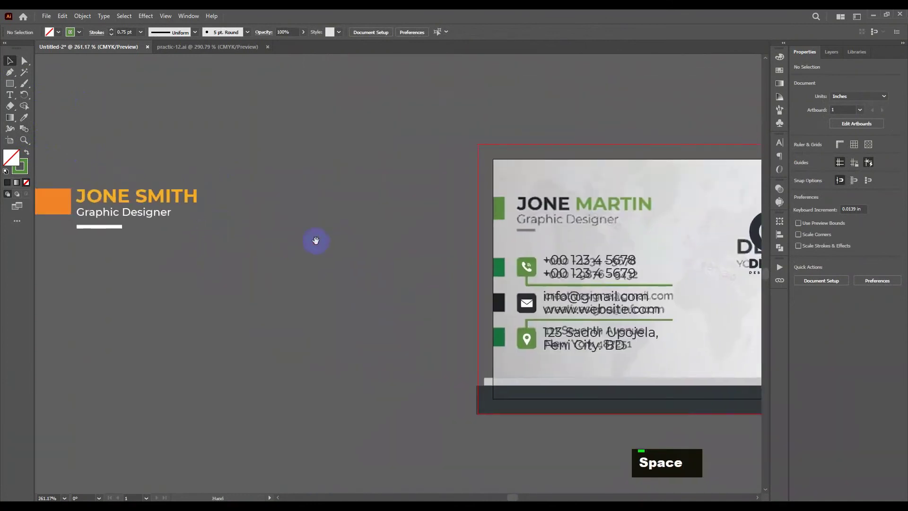
# Pan to the JONE SMITH block and pick up the reference name colours with the Eyedropper
pyautogui.press('space')
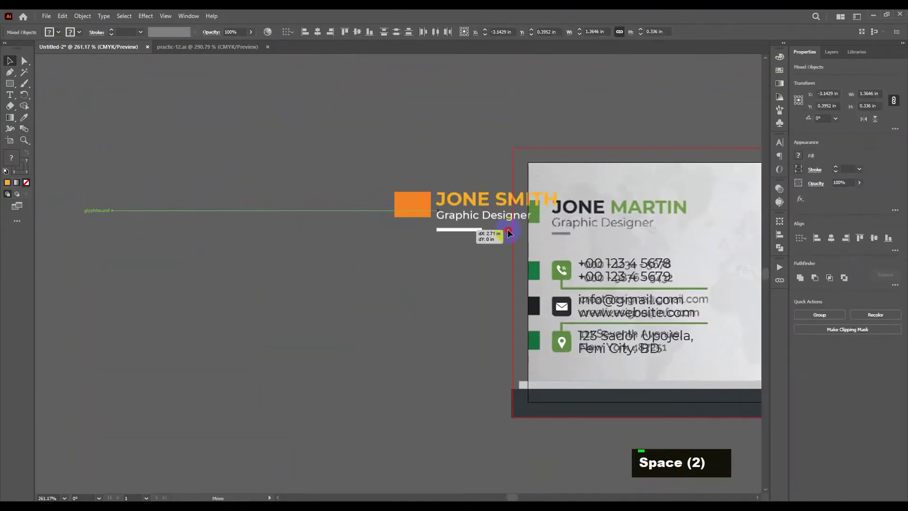
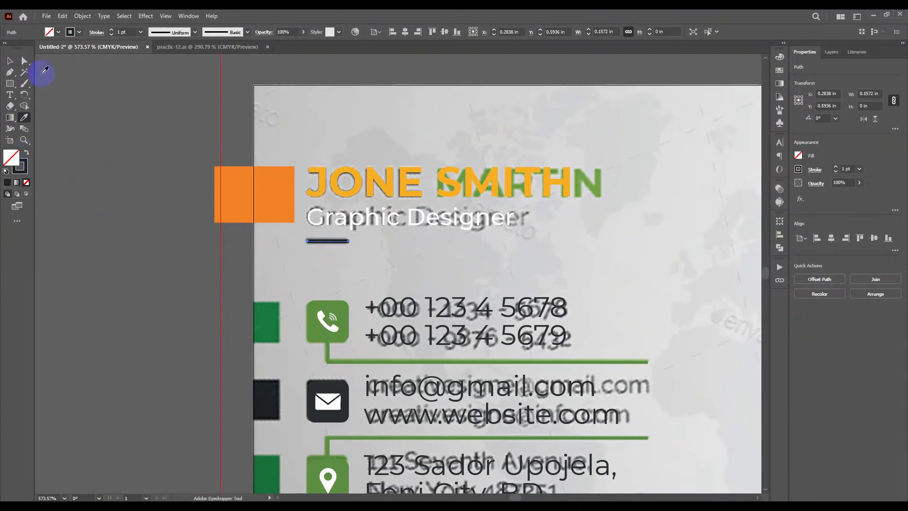
pyautogui.press('space')
pyautogui.doubleClick(189, 147)
# Recolour the JONE SMITH heading and Graphic Designer title dark grey and green from the reference
pyautogui.press('space')
pyautogui.doubleClick(273, 203)
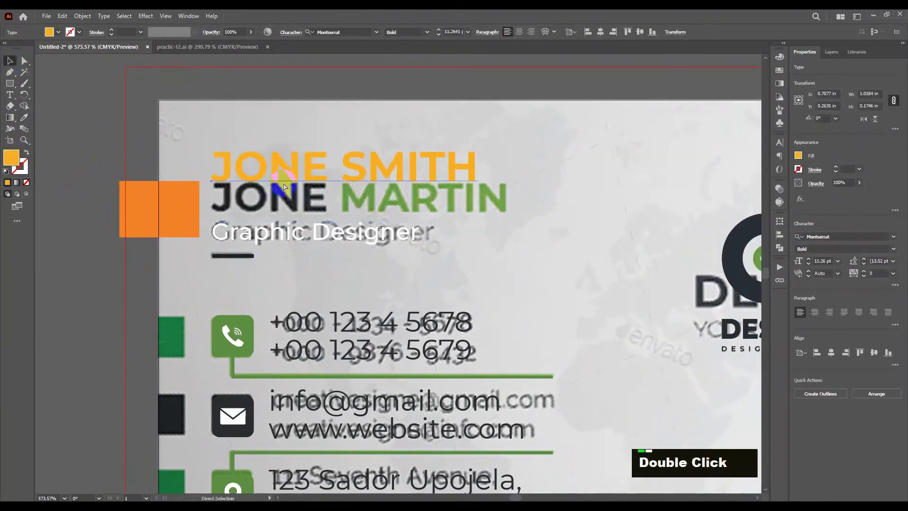
pyautogui.doubleClick(296, 176)
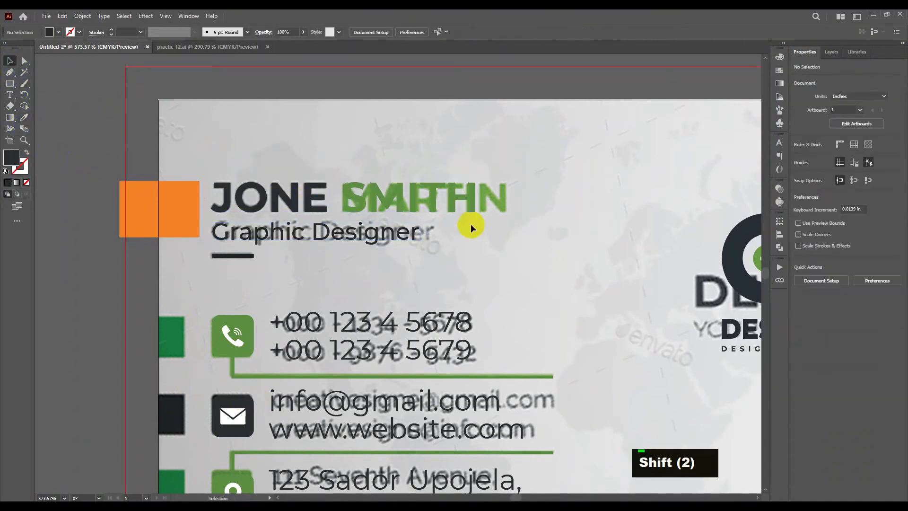
# Duplicate the green square from the email row beside the address row, then undo the placement
pyautogui.press('space')
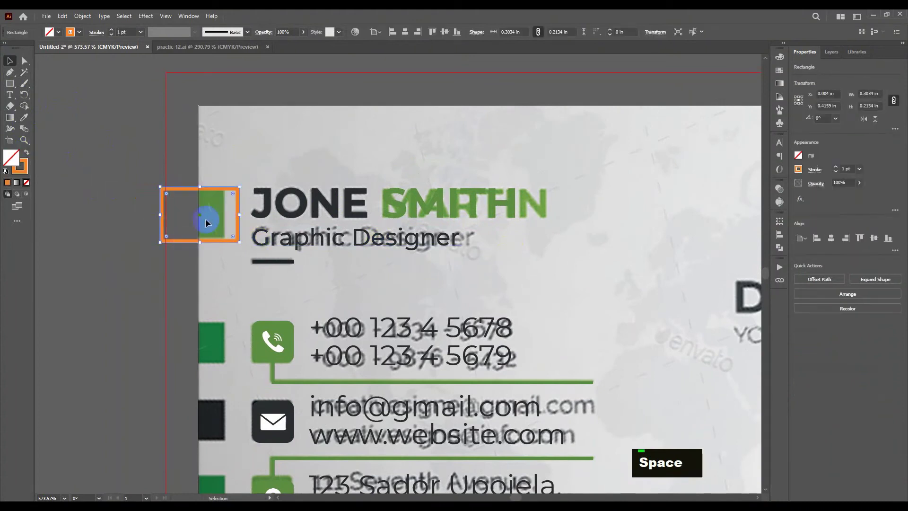
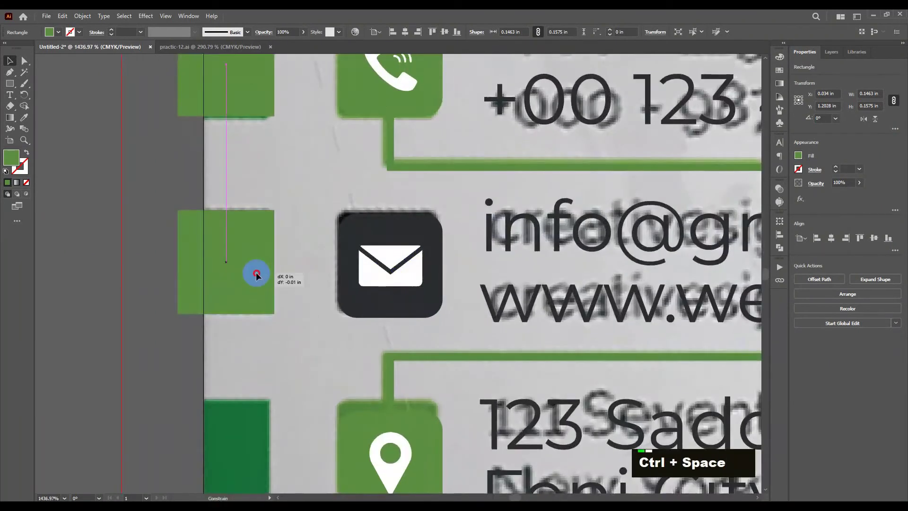
pyautogui.click(362, 229)
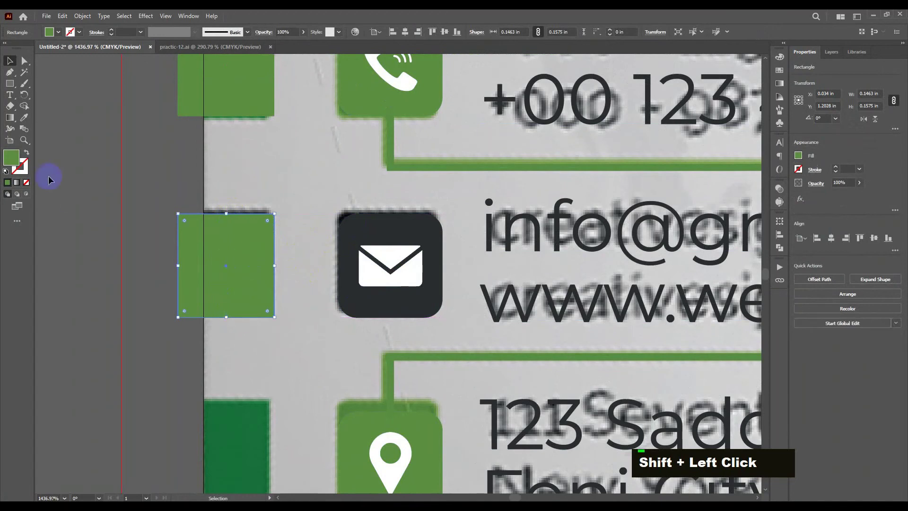
pyautogui.press('space')
pyautogui.click(245, 248)
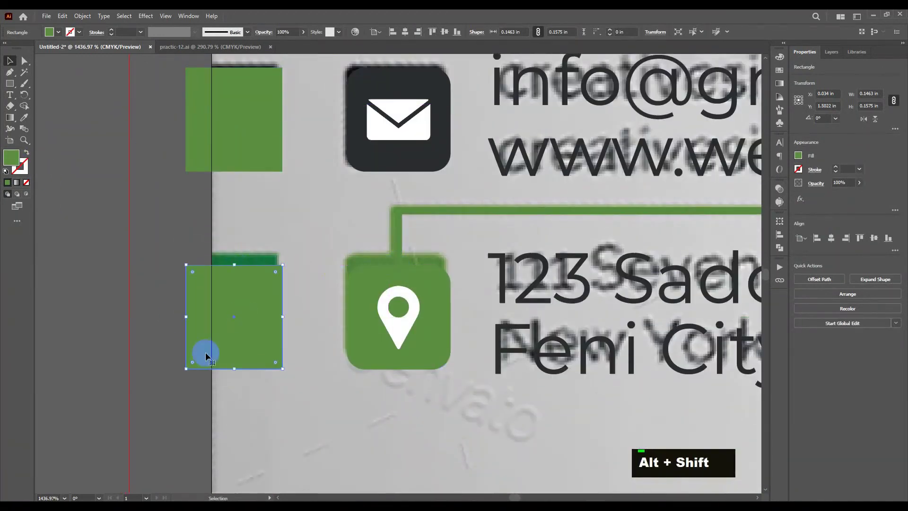
pyautogui.press('ctrl+z')
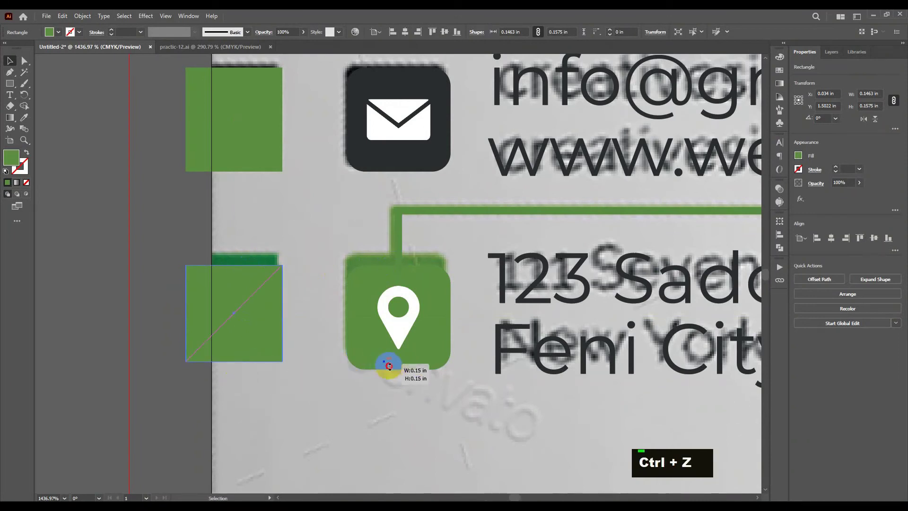
# Zoom out to all contact rows and sample the reference green and dark fills onto the side squares
pyautogui.press('ctrl+space')
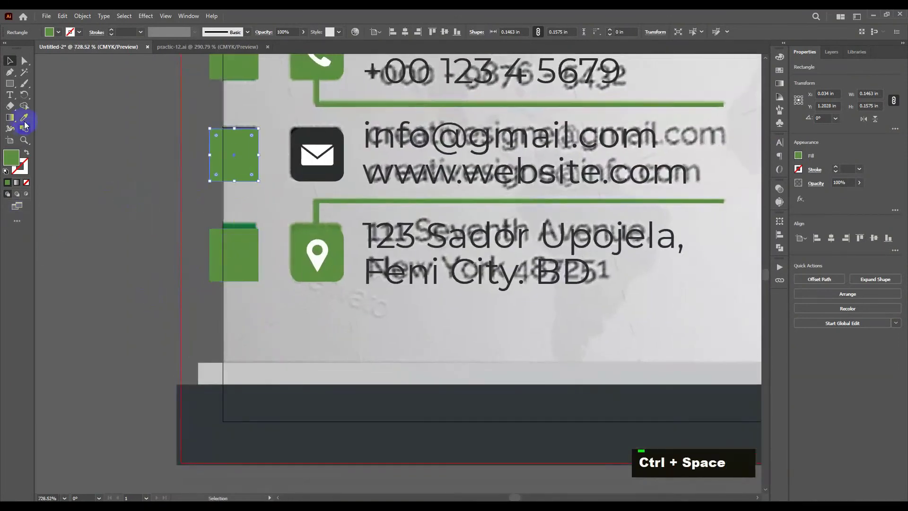
pyautogui.scroll(3)
pyautogui.click(254, 144)
pyautogui.click(246, 342)
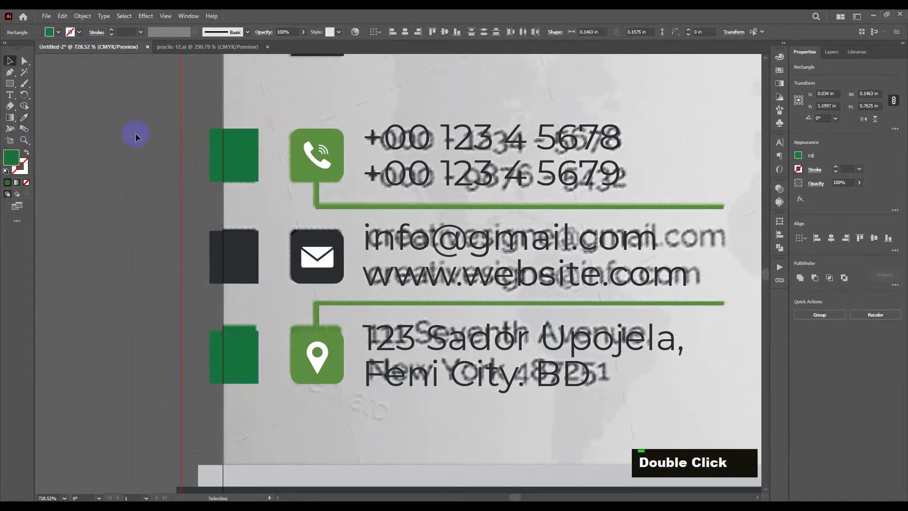
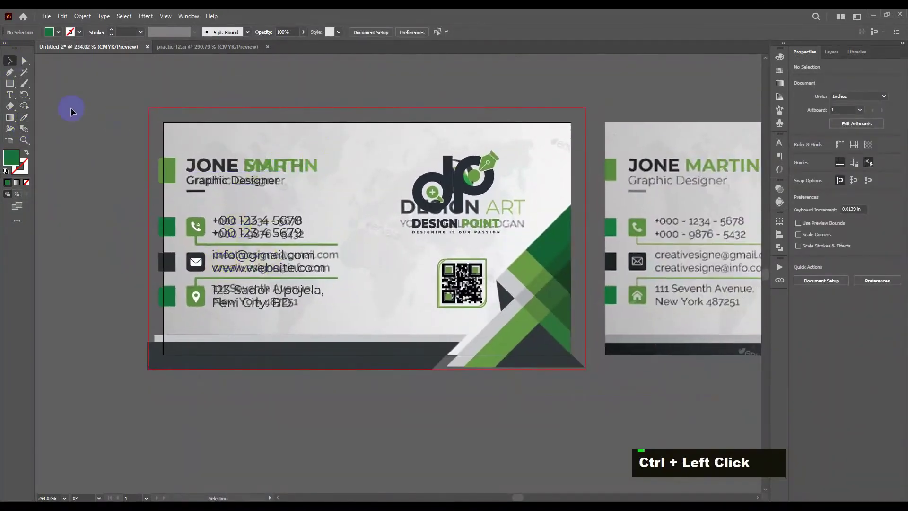
# Unlock all objects and apply the light grey-to-white gradient to the background rectangle
pyautogui.press('space')
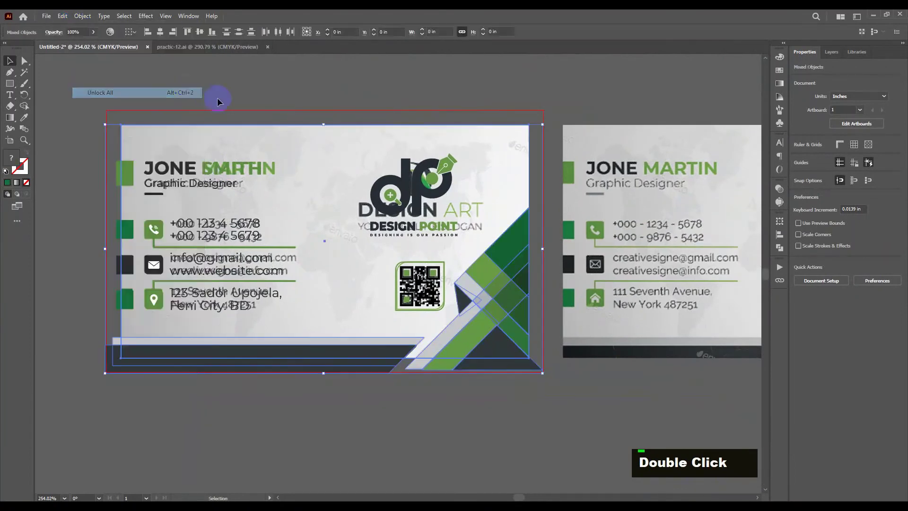
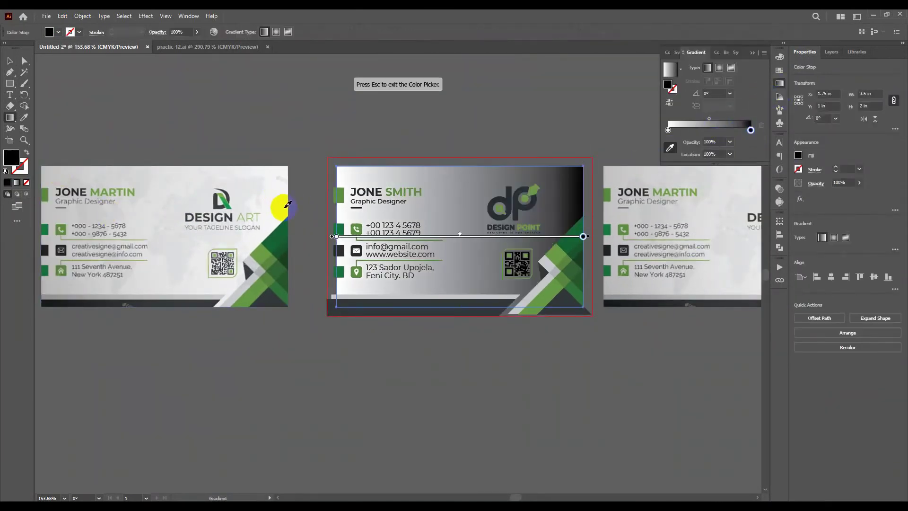
pyautogui.press('space')
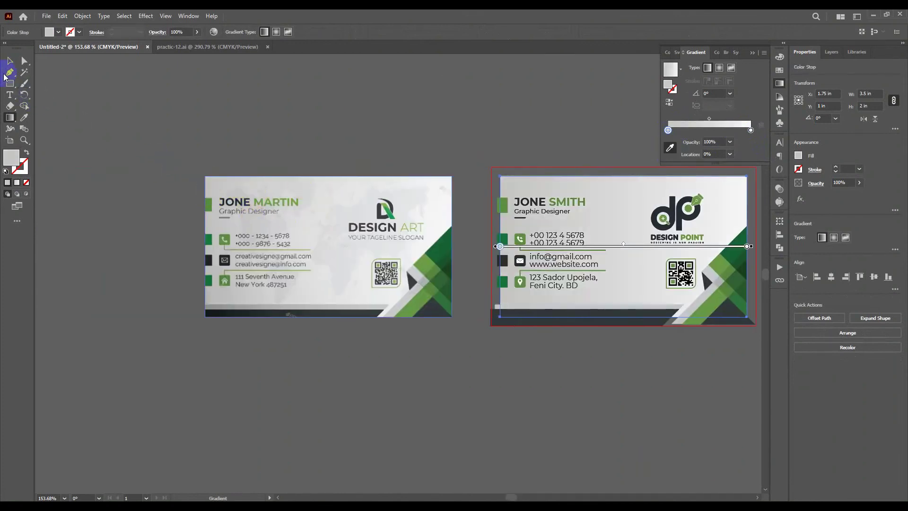
pyautogui.press('space')
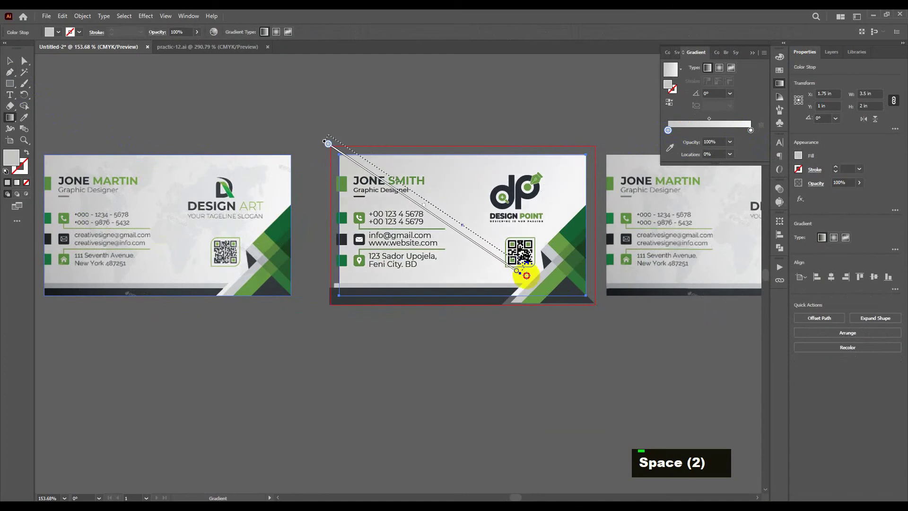
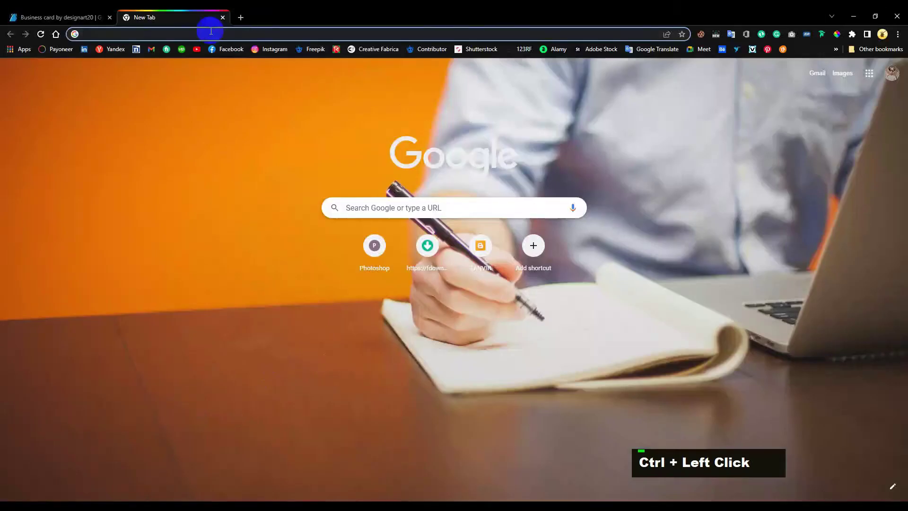
# Search Google for 'world map vector' and show the image results
pyautogui.write('world m')
pyautogui.press('Return')
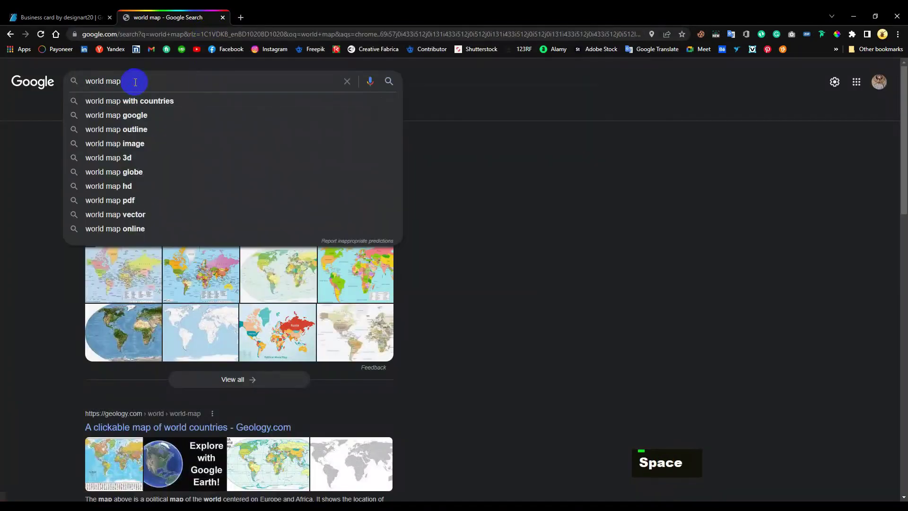
pyautogui.press('Return')
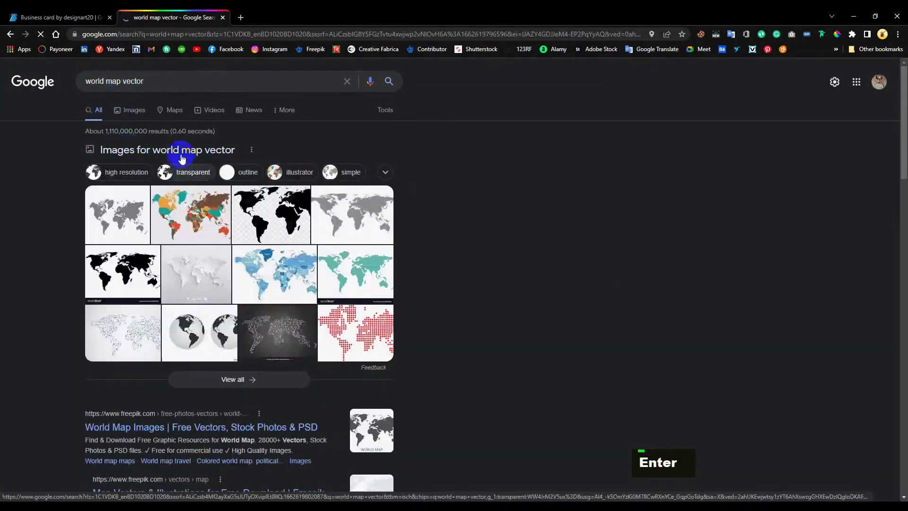
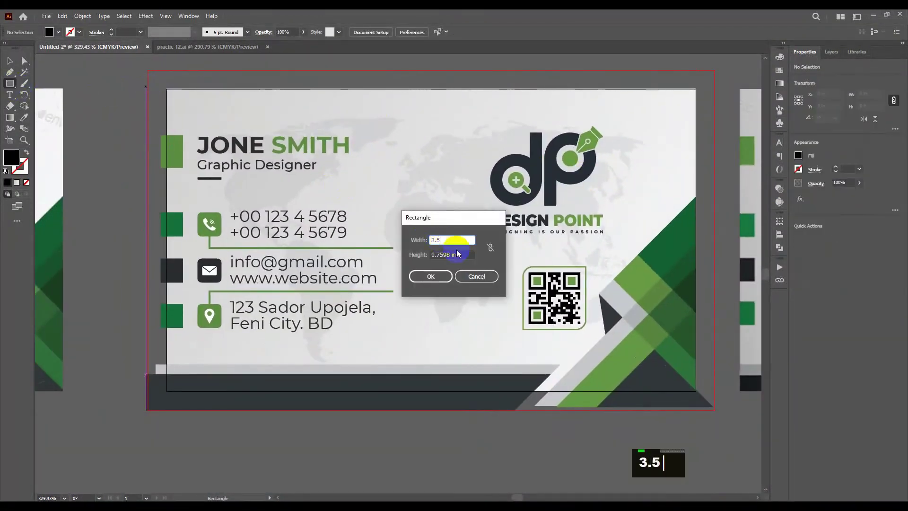
# Confirm the new rectangle at 3.5 in by 2 in
pyautogui.press('Return')
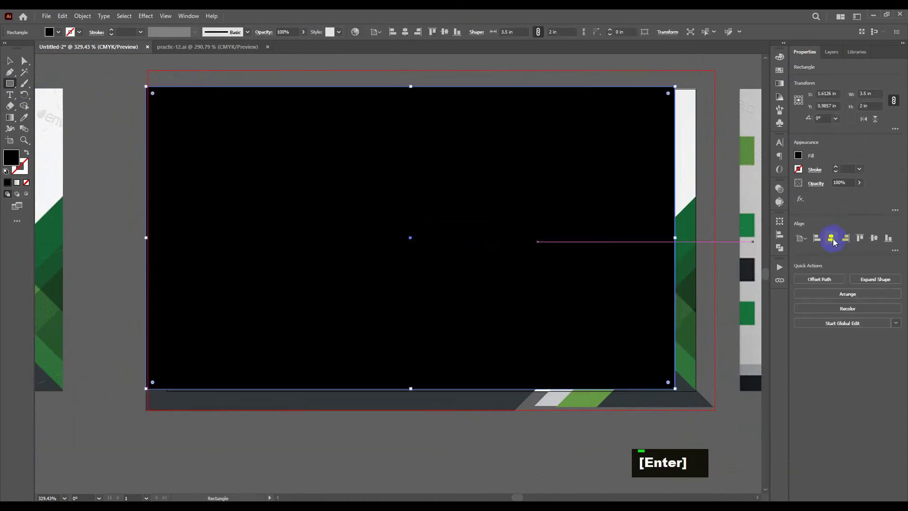